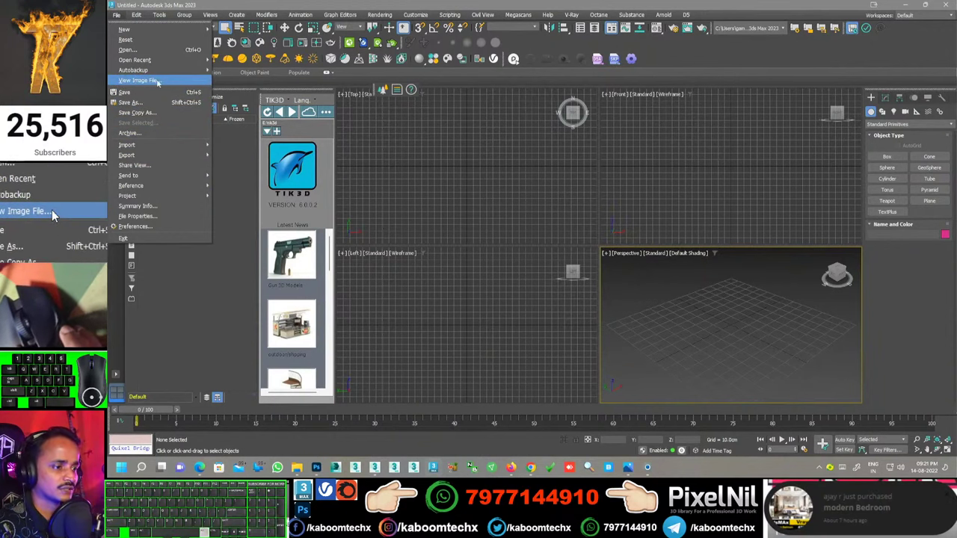
- Start View Image File and browse This PC for the living-room reference image
click(54, 213)
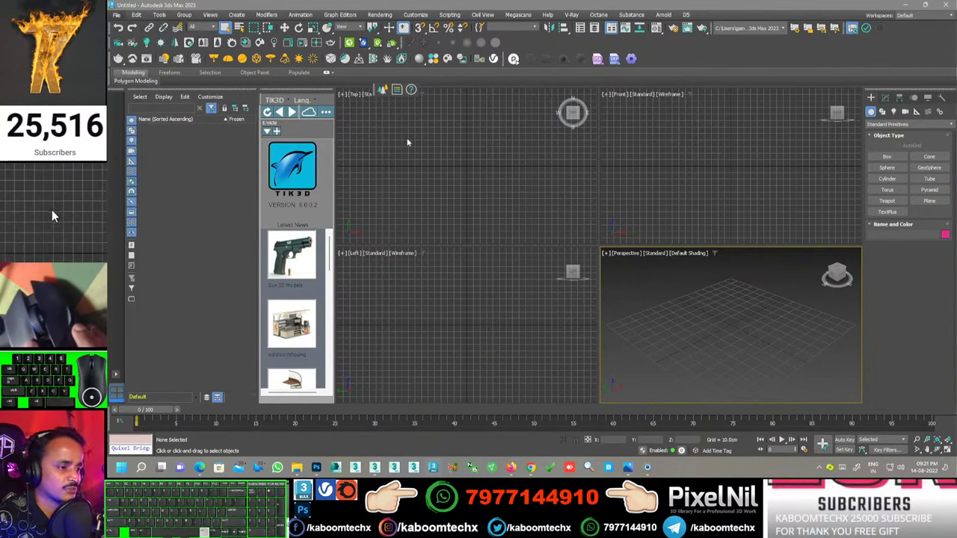
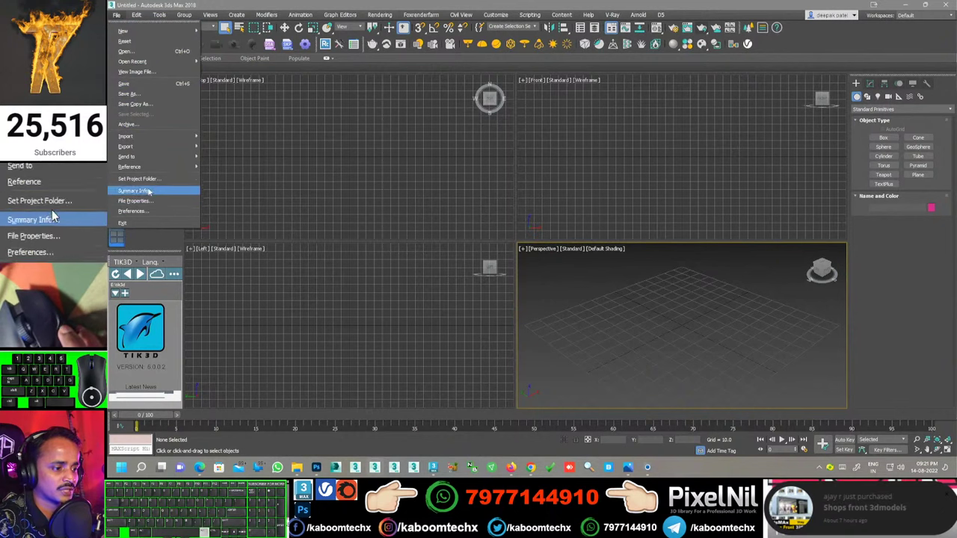
click(54, 213)
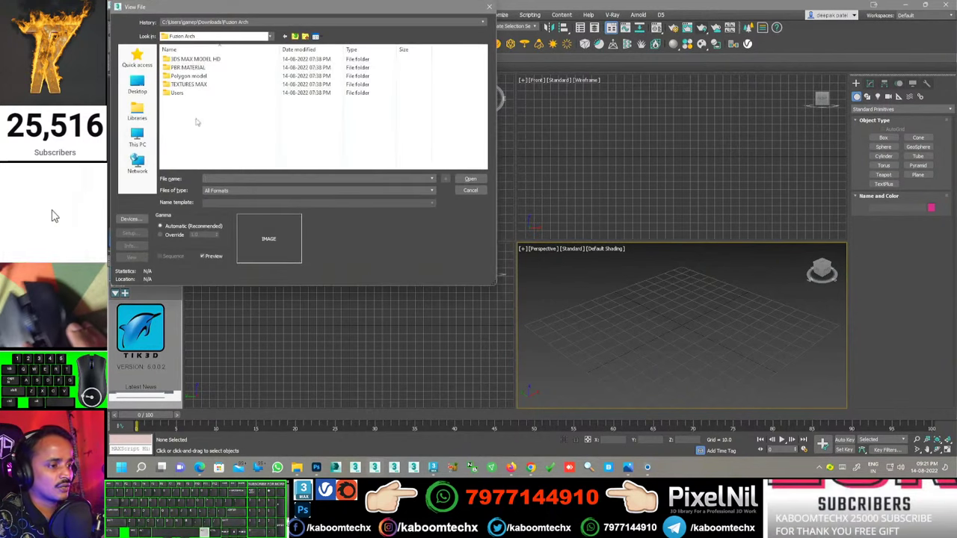
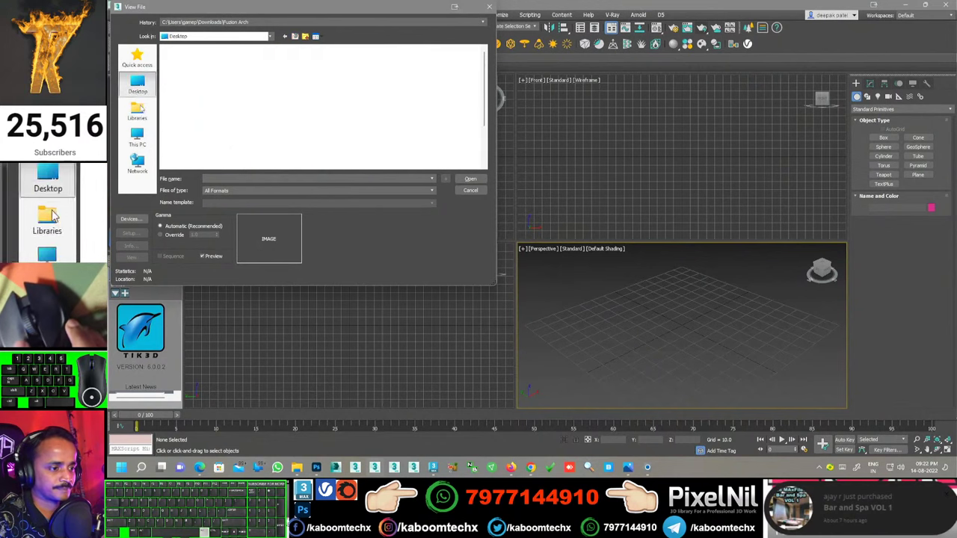
click(54, 213)
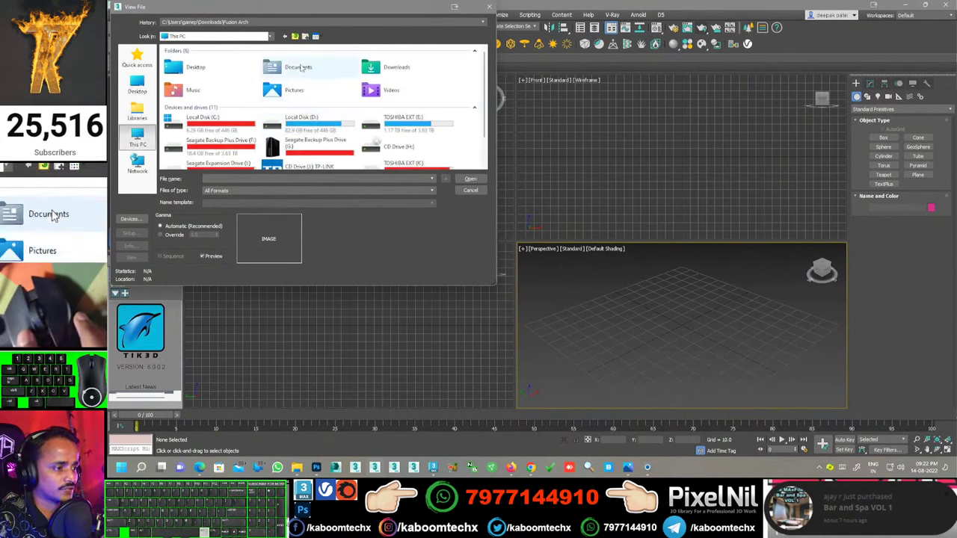
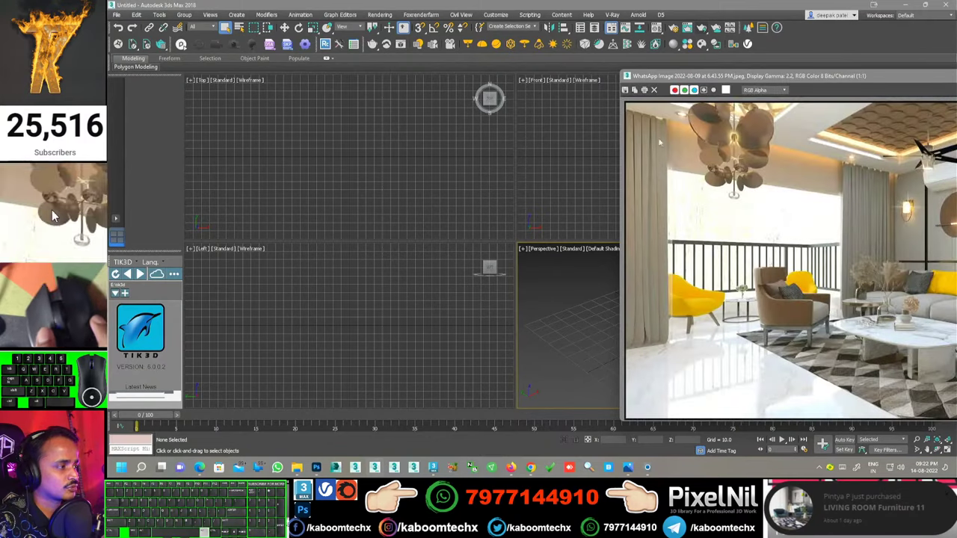
- Centre the reference image window and bring up the Material Editor with M
click(54, 213)
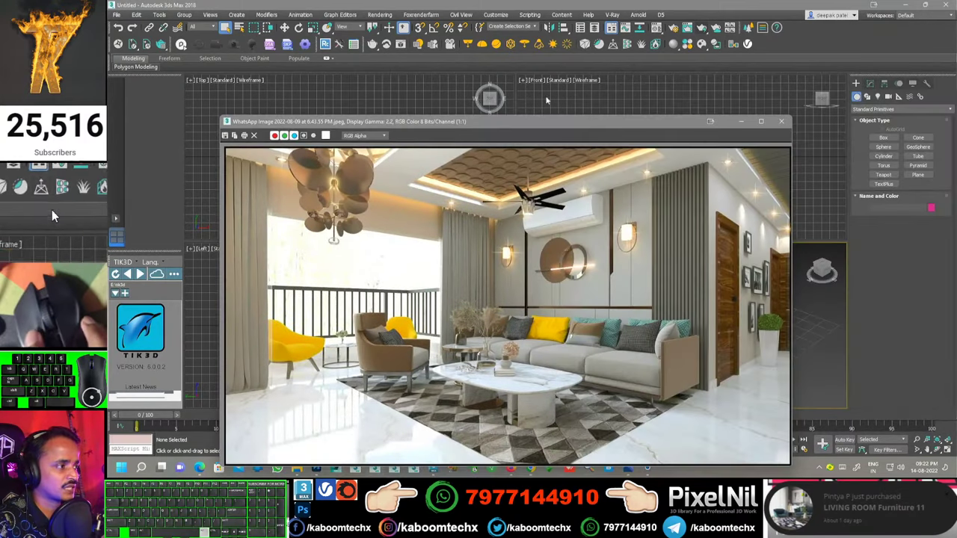
click(54, 184)
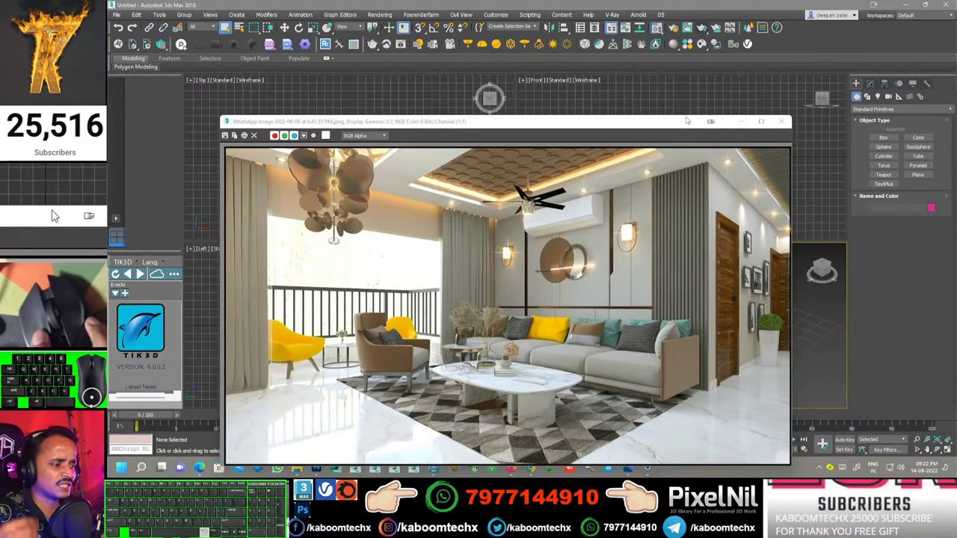
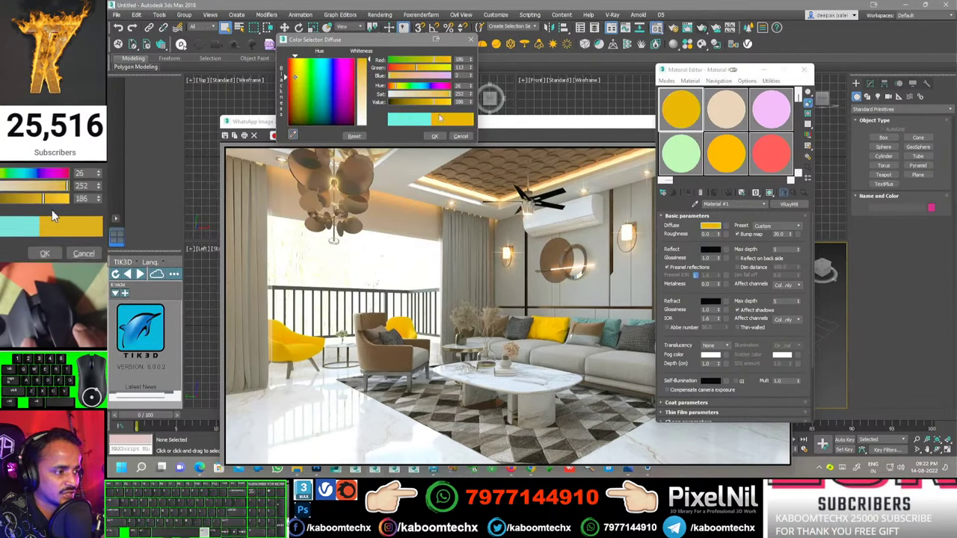
- Zoom the image onto the yellow armchair and try the eyedropper, then cancel the Color Selector
middle_click(54, 213)
middle_click(54, 213)
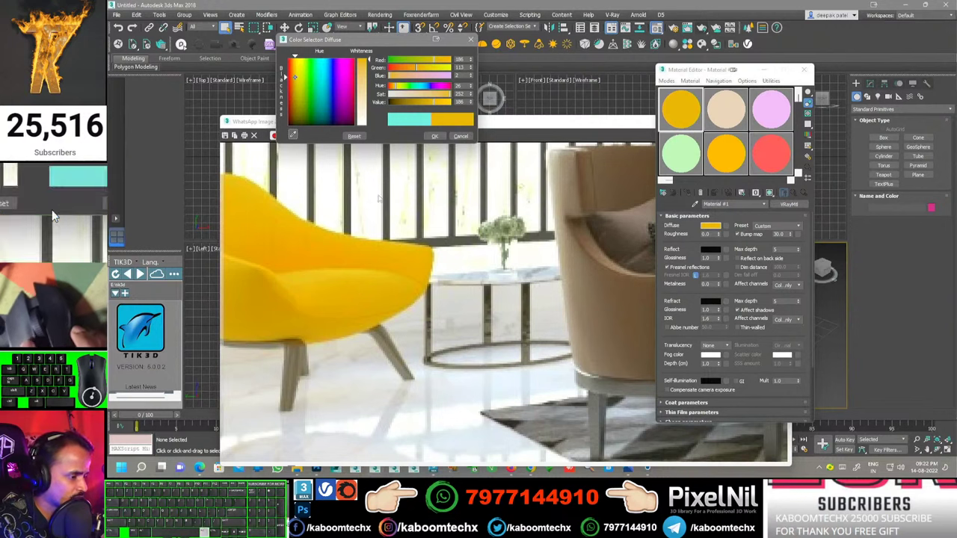
double_click(54, 214)
right_click(54, 214)
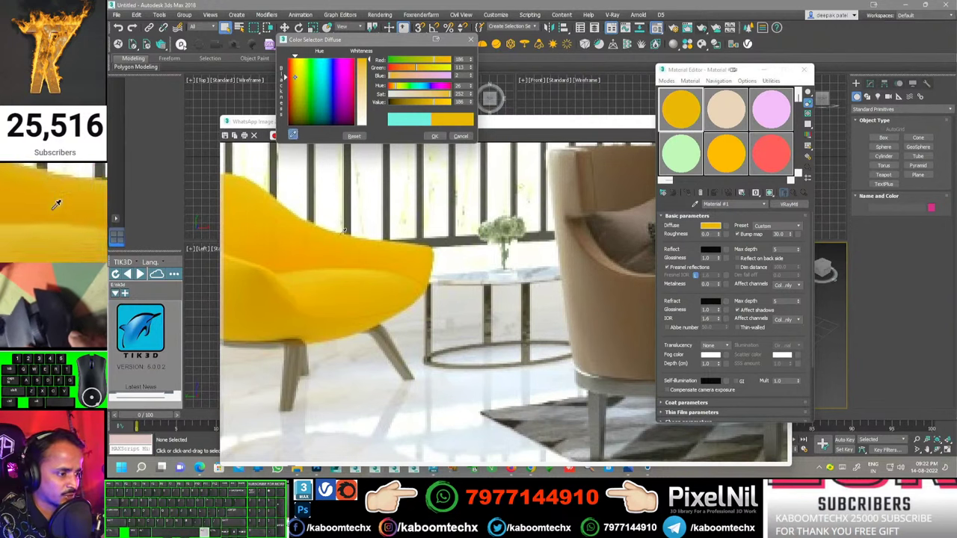
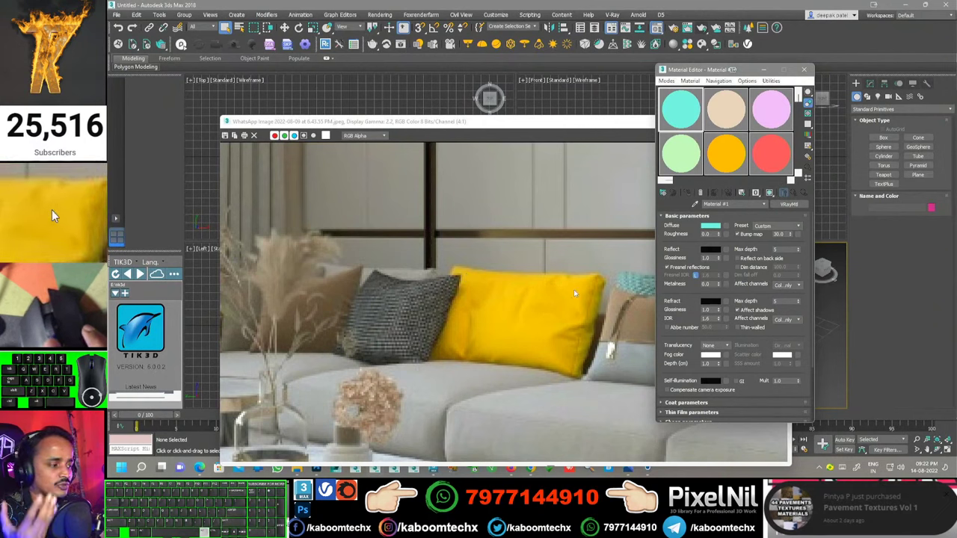
- Sample the yellow cushion's colour into Material #1's diffuse swatch and accept it
click(54, 213)
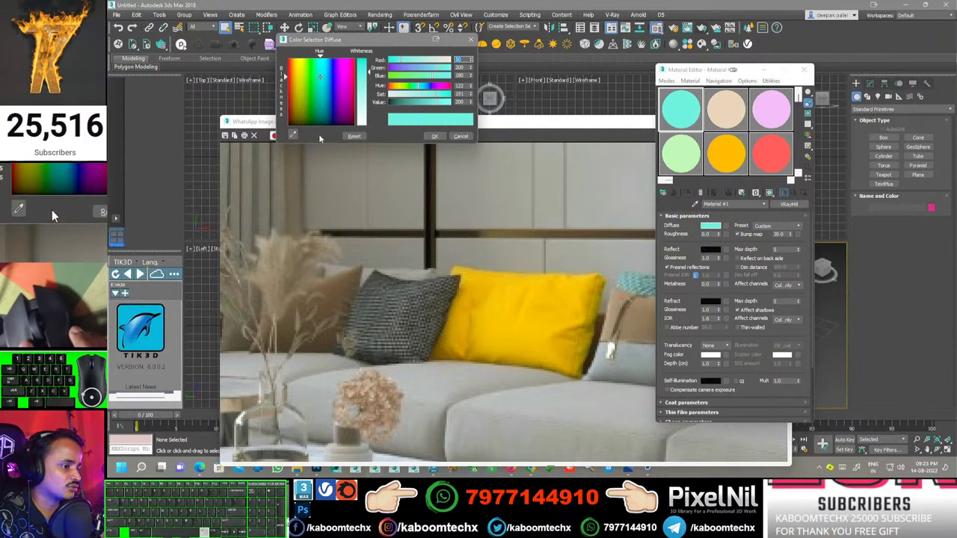
click(54, 213)
click(53, 213)
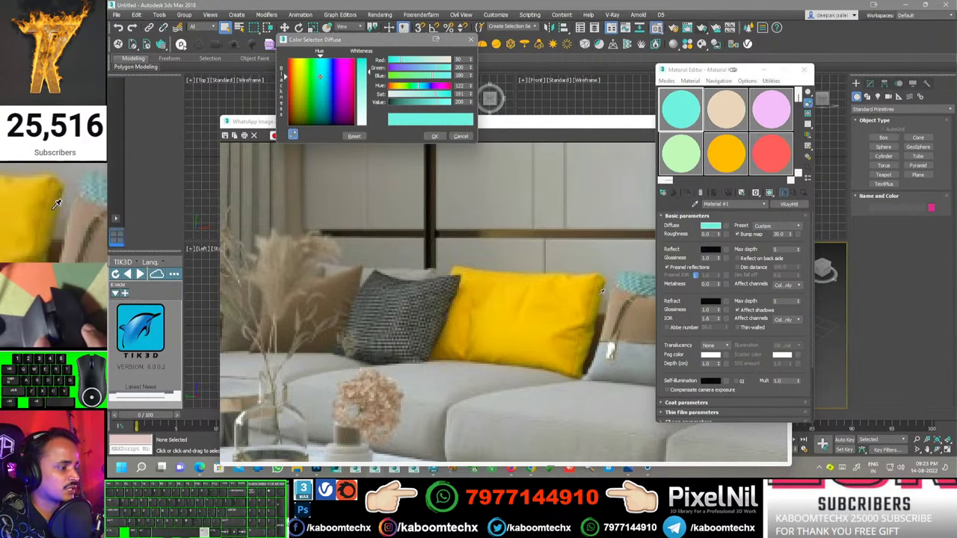
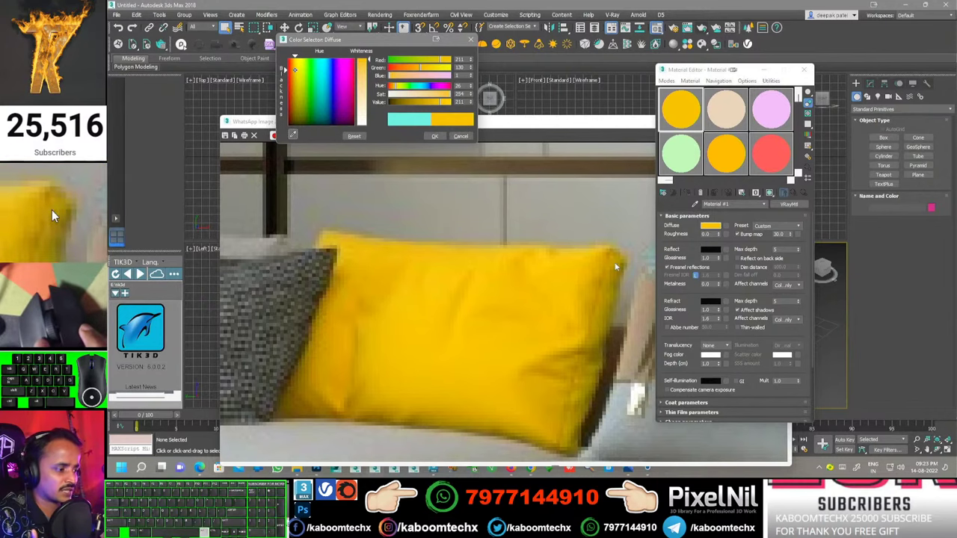
middle_click(54, 214)
middle_click(54, 213)
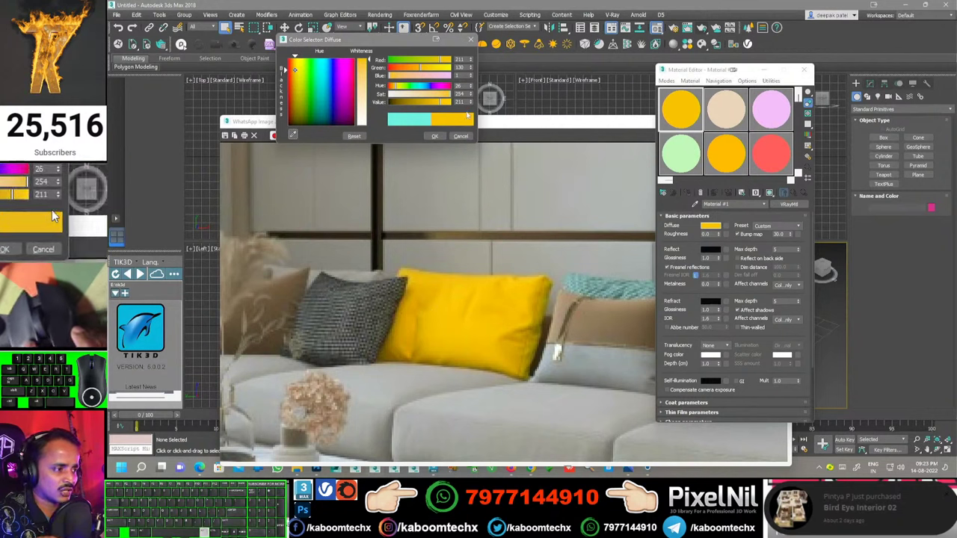
click(54, 213)
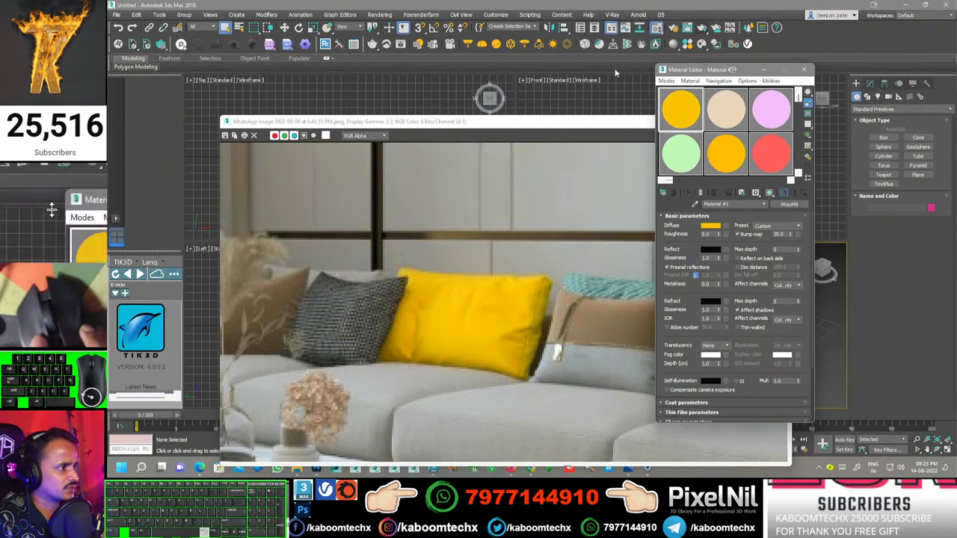
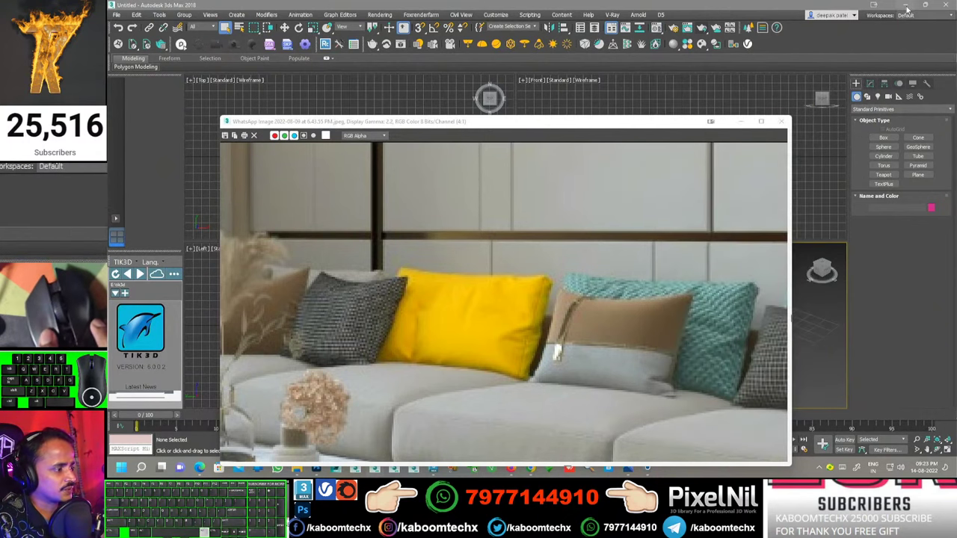
- Zoom the image onto the tan and teal cushions and reopen the Material Editor
middle_click(54, 213)
middle_click(54, 213)
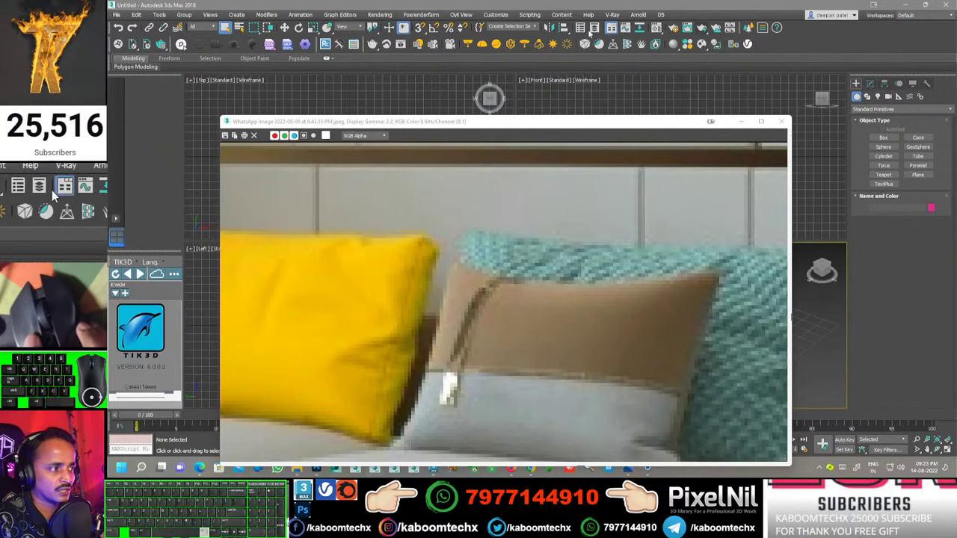
click(54, 190)
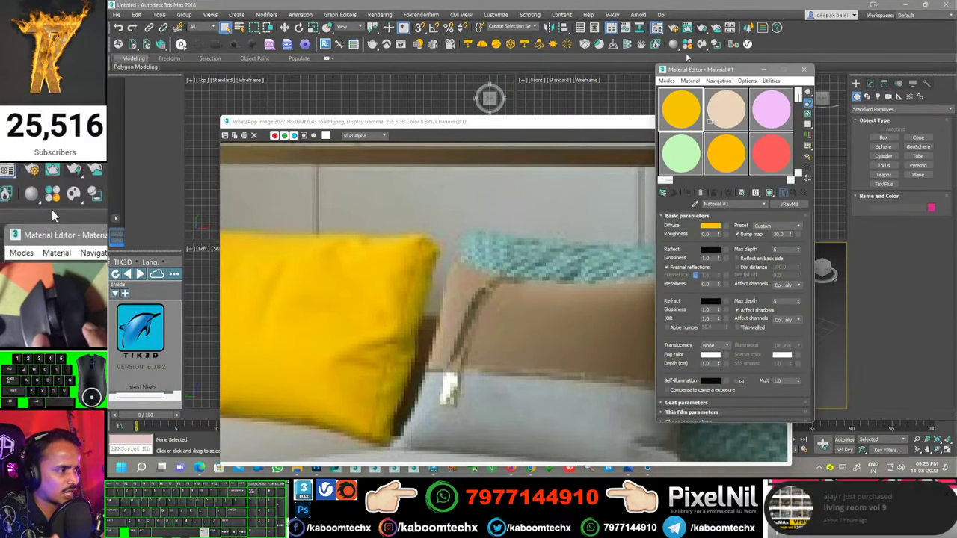
- Move the Material Editor aside and eyedropper a darker brown from the pillow into the diffuse colour
click(54, 213)
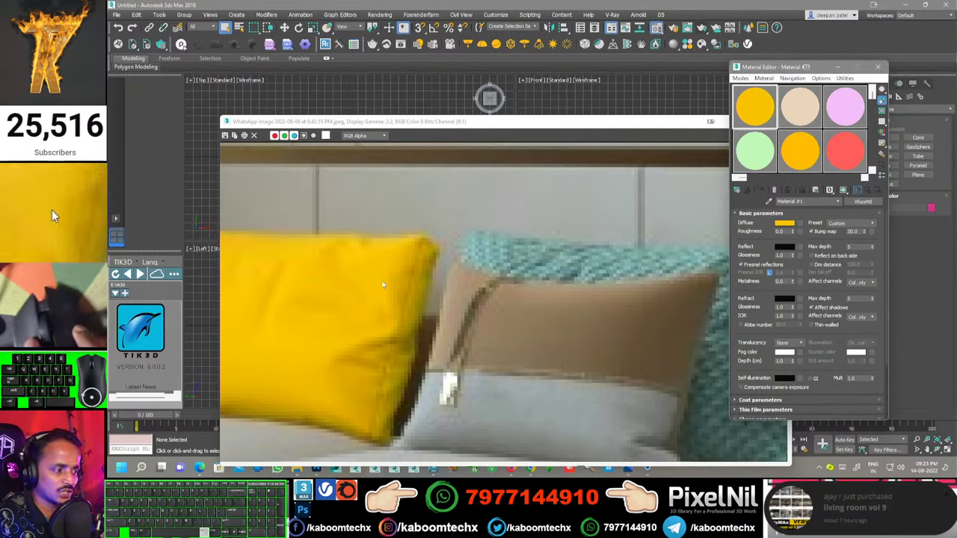
click(54, 213)
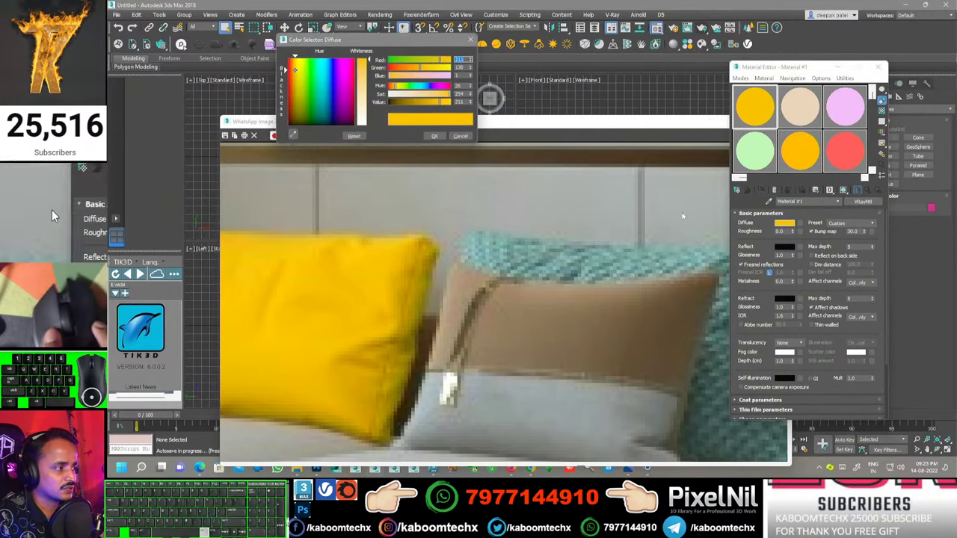
click(54, 213)
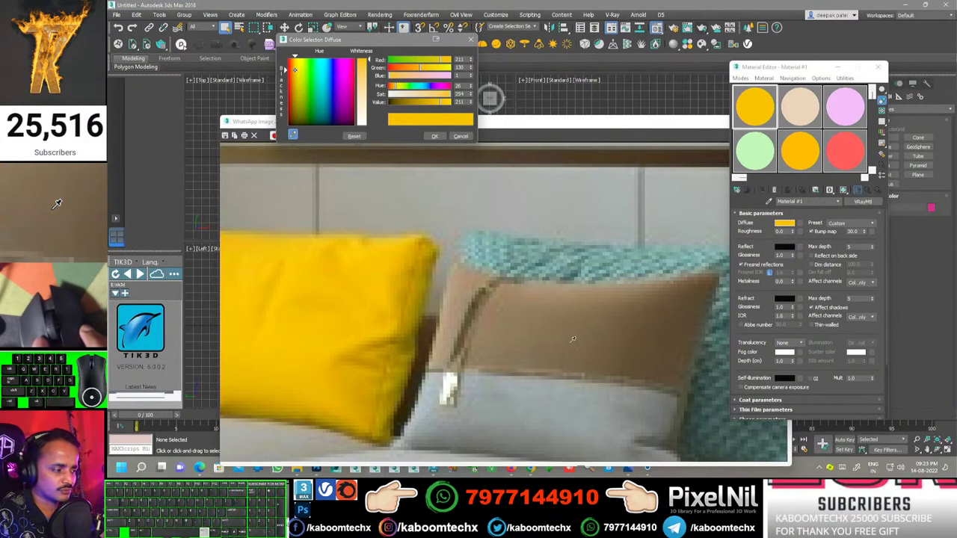
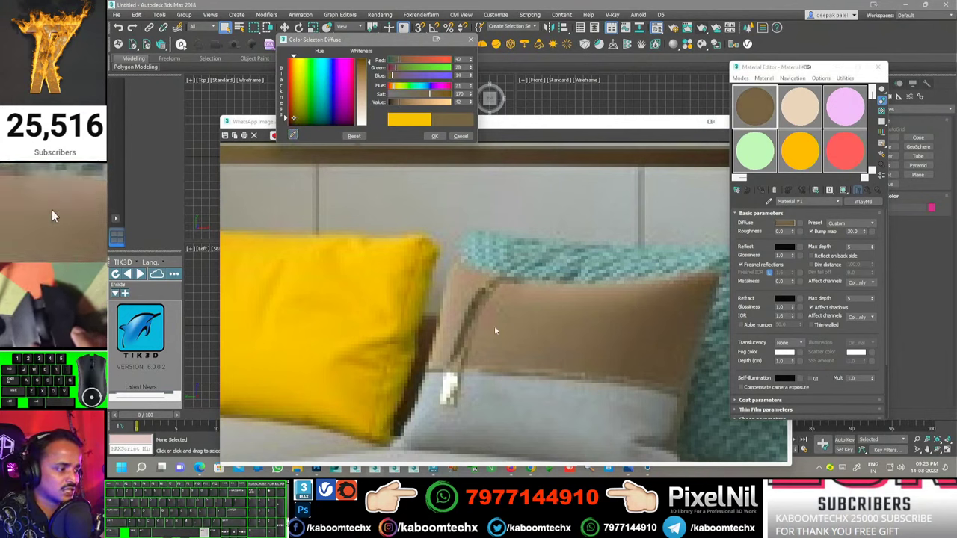
click(54, 213)
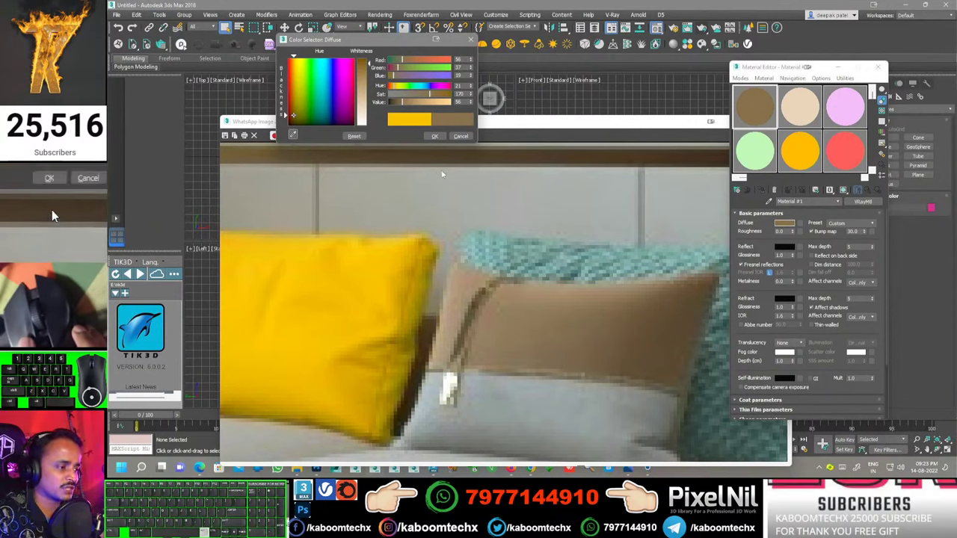
- Adjust saturation, value and hue sliders to turn the sampled brown into a dark navy diffuse
click(54, 214)
click(54, 213)
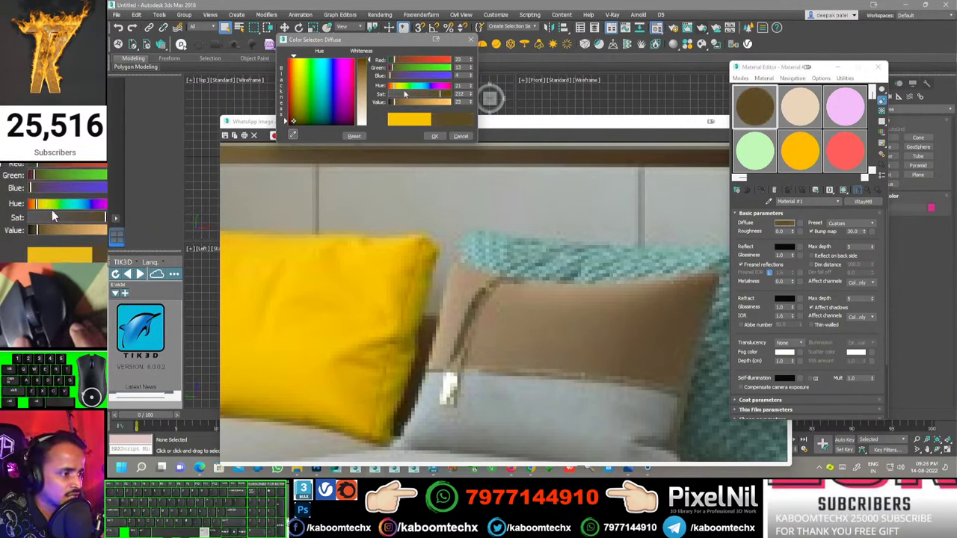
click(54, 213)
click(54, 214)
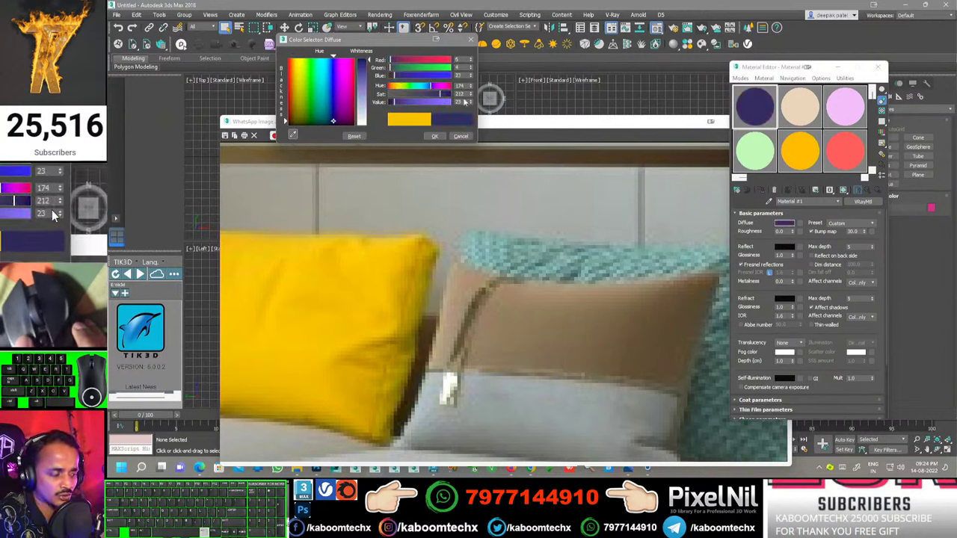
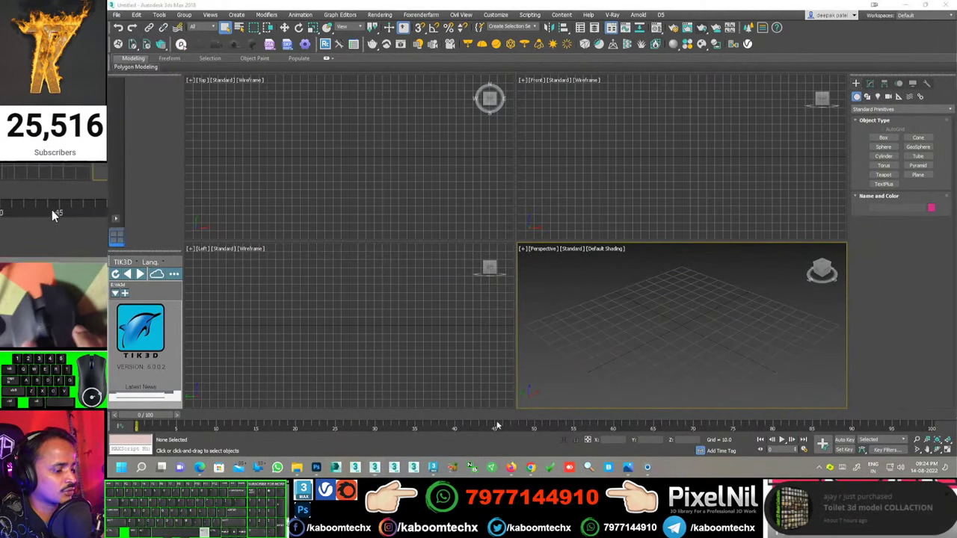
- Switch over to the 3ds Max 2014 session showing the RebusFarm ribbon warning
scroll(down, 3)
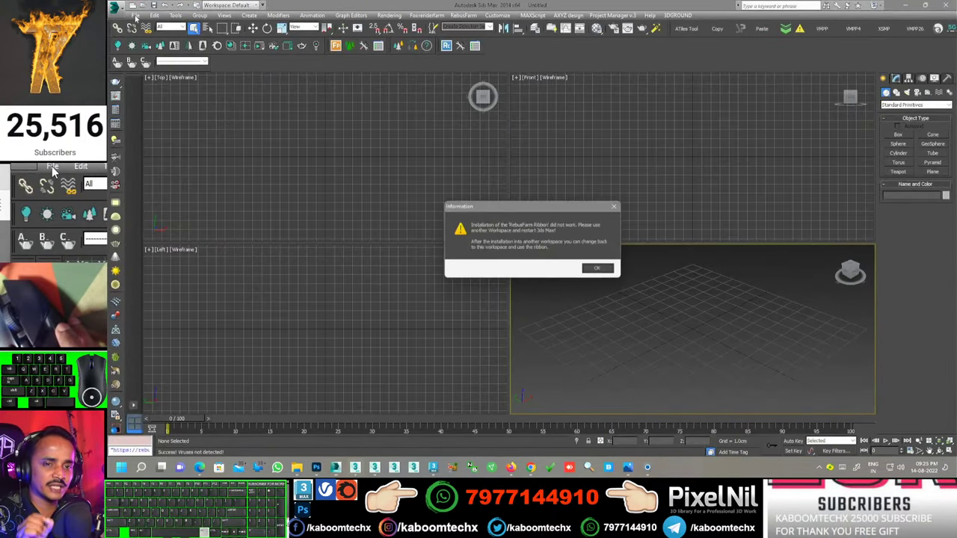
- Dismiss the RebusFarm warning and browse the application menu's References, Import and Manage submenus
click(54, 213)
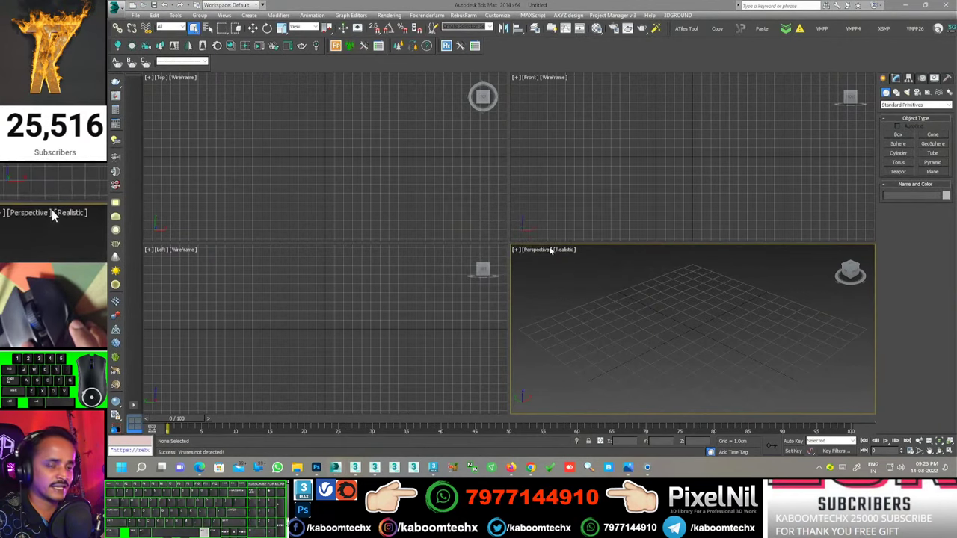
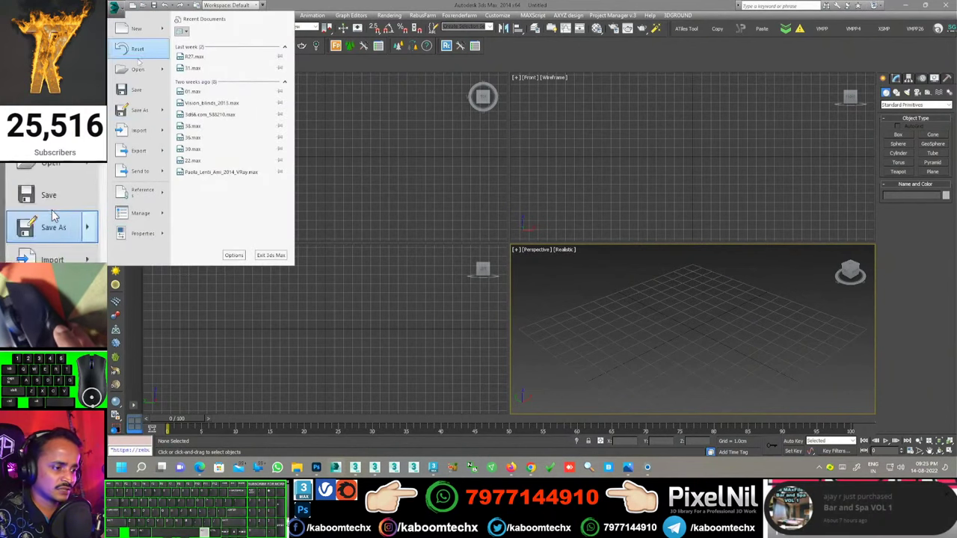
click(54, 213)
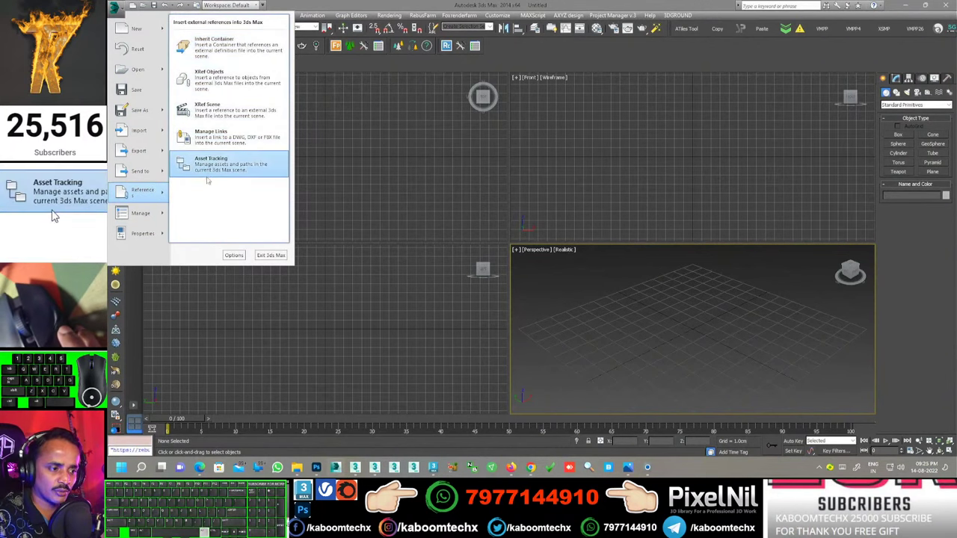
click(53, 213)
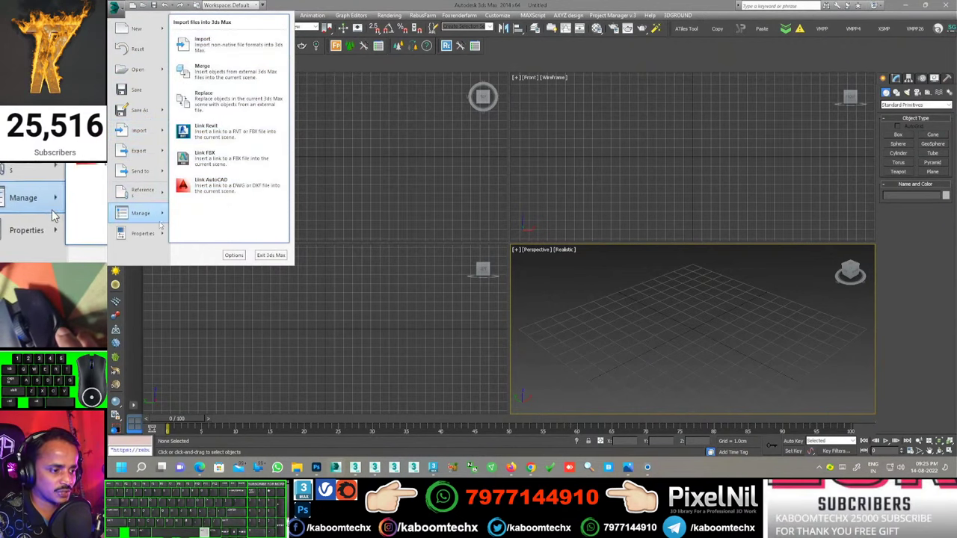
click(54, 213)
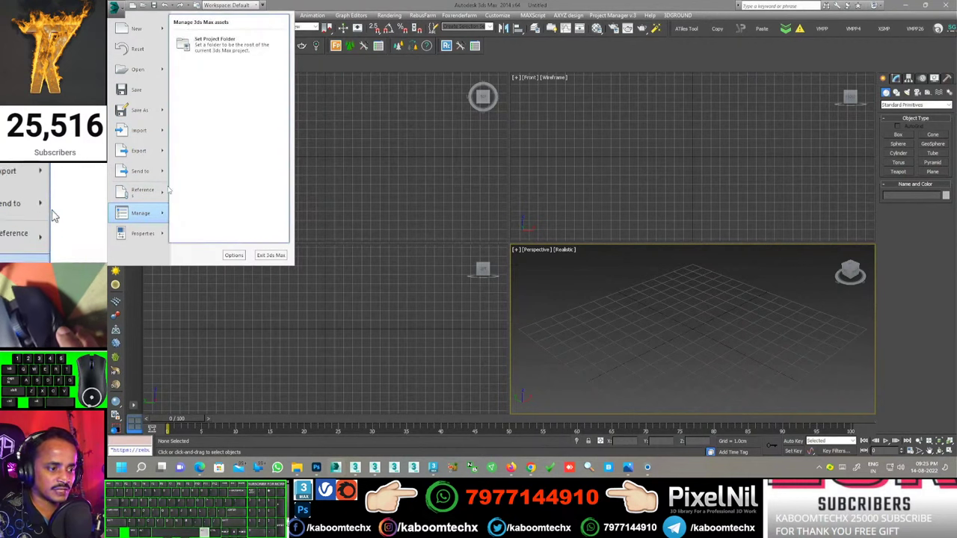
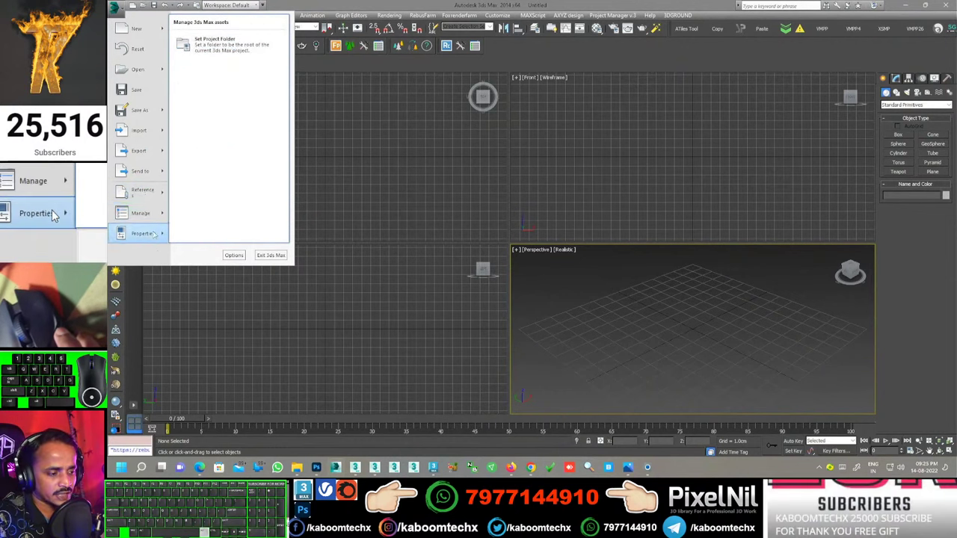
click(53, 214)
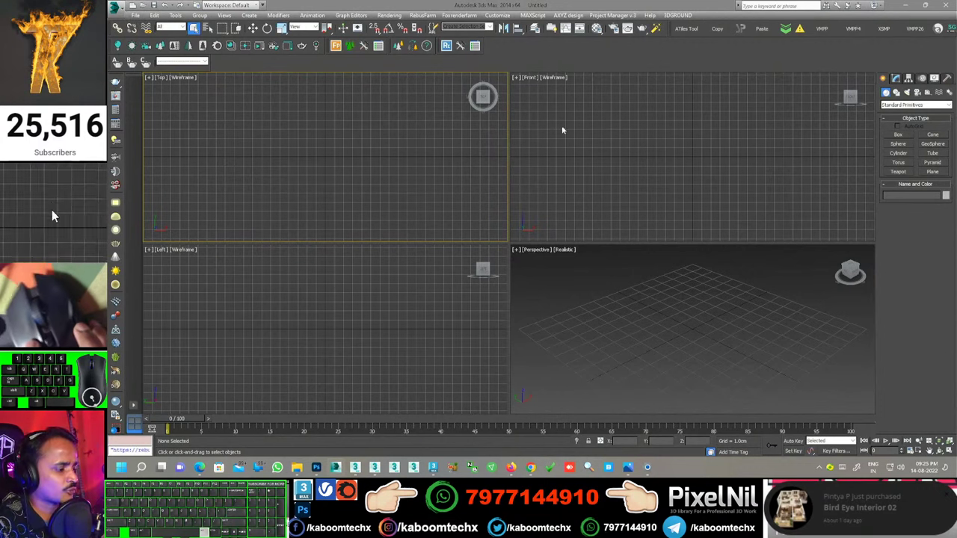
- Bring up Customize User Interface from the Customize menu
click(54, 171)
click(54, 187)
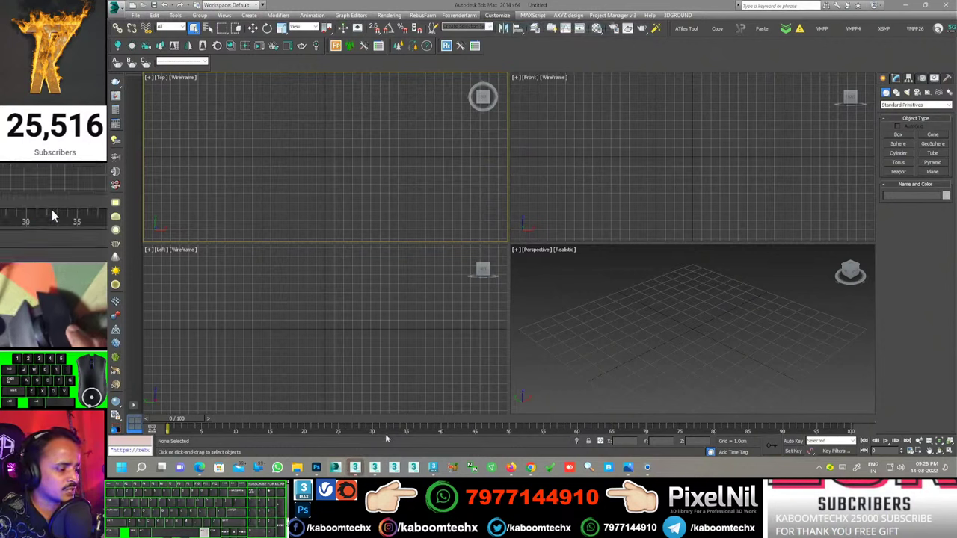
- On the Menus tab, scroll the available menus list and select the File commands menu
click(54, 213)
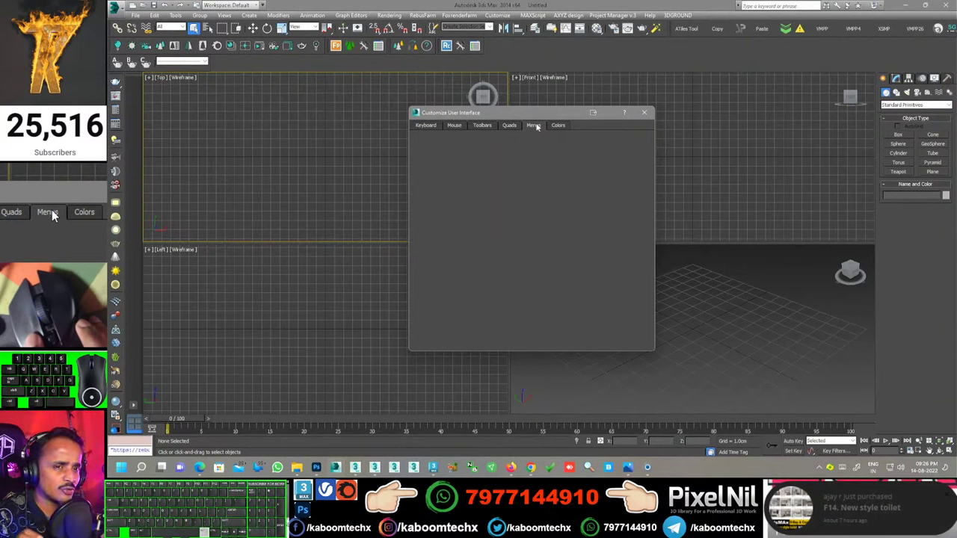
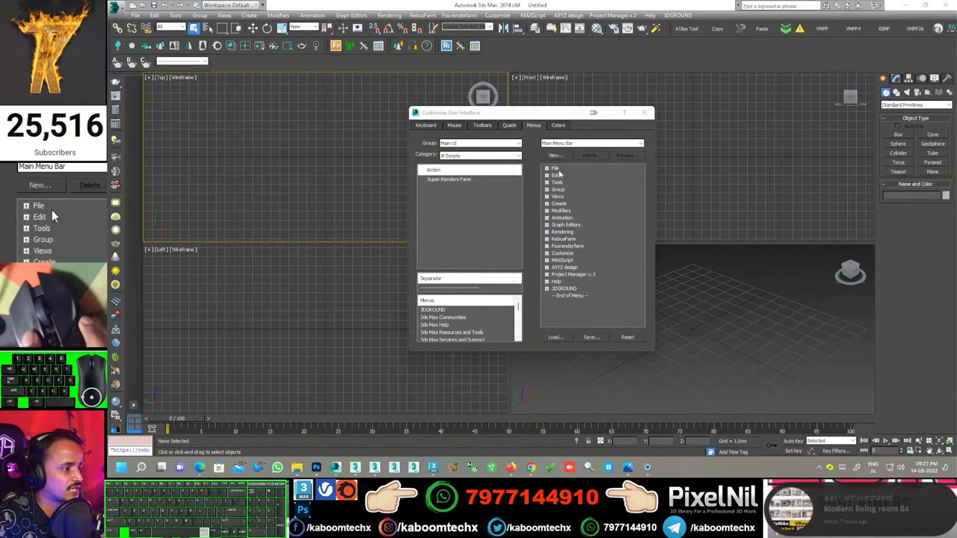
click(54, 213)
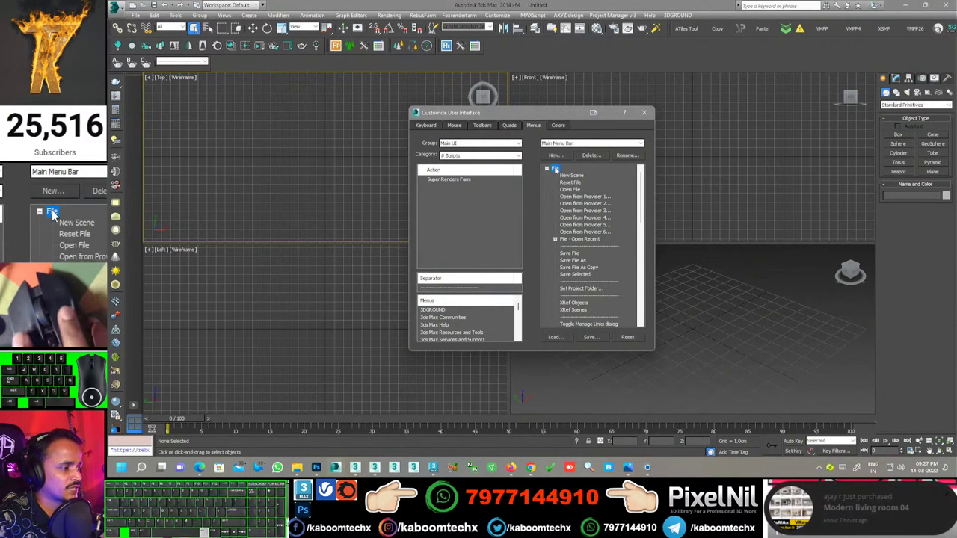
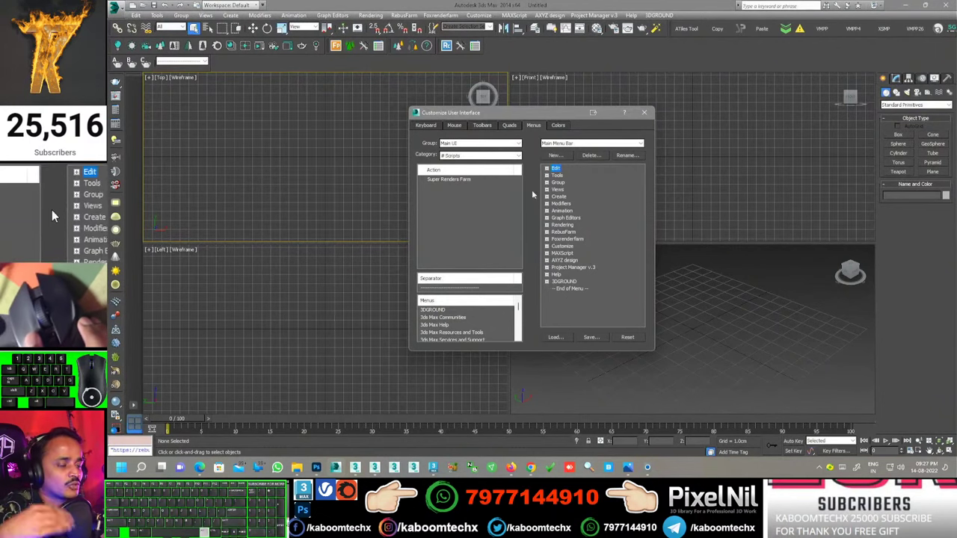
click(54, 213)
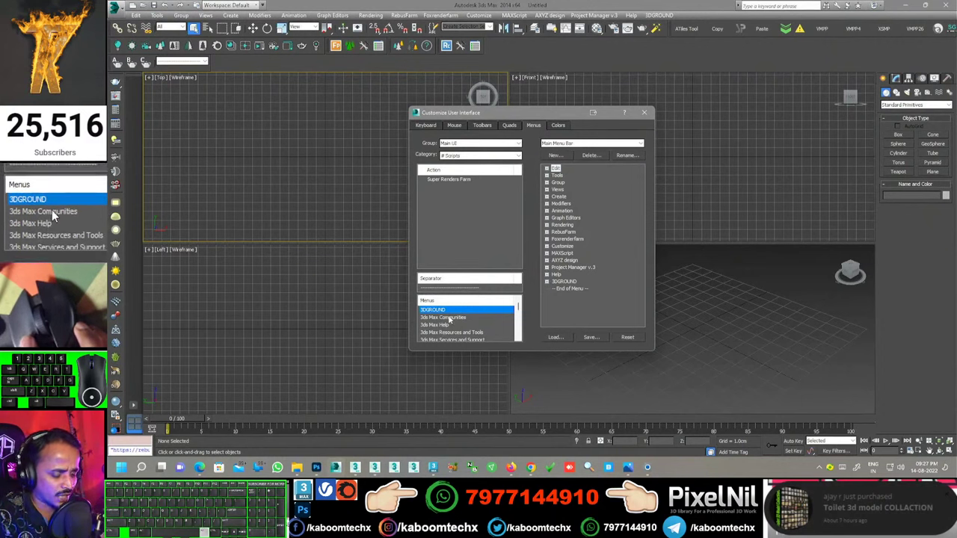
middle_click(54, 213)
middle_click(53, 214)
middle_click(54, 213)
middle_click(54, 213)
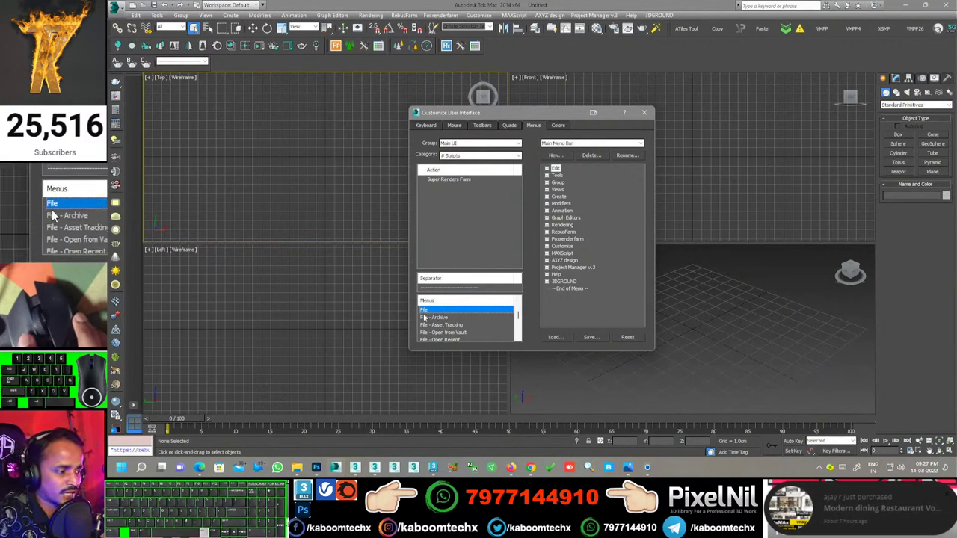
click(54, 214)
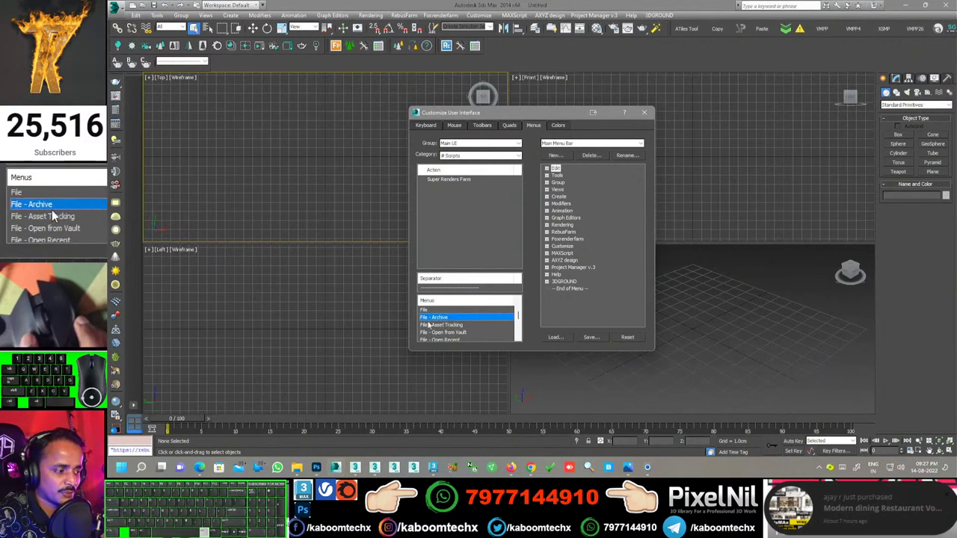
click(54, 213)
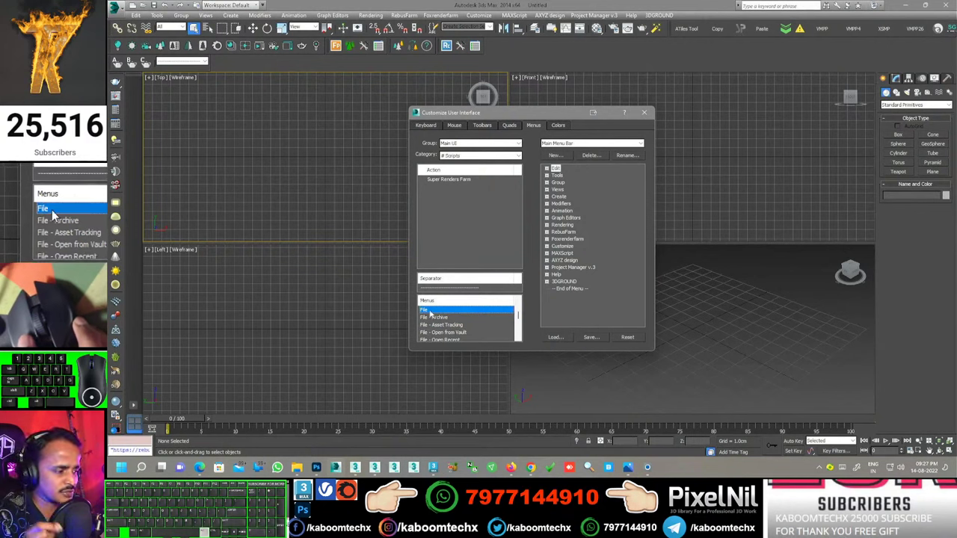
- Drag the File menu into the Main Menu Bar, close the dialog and show the restored File menu
drag(54, 213, 54, 213)
right_click(54, 213)
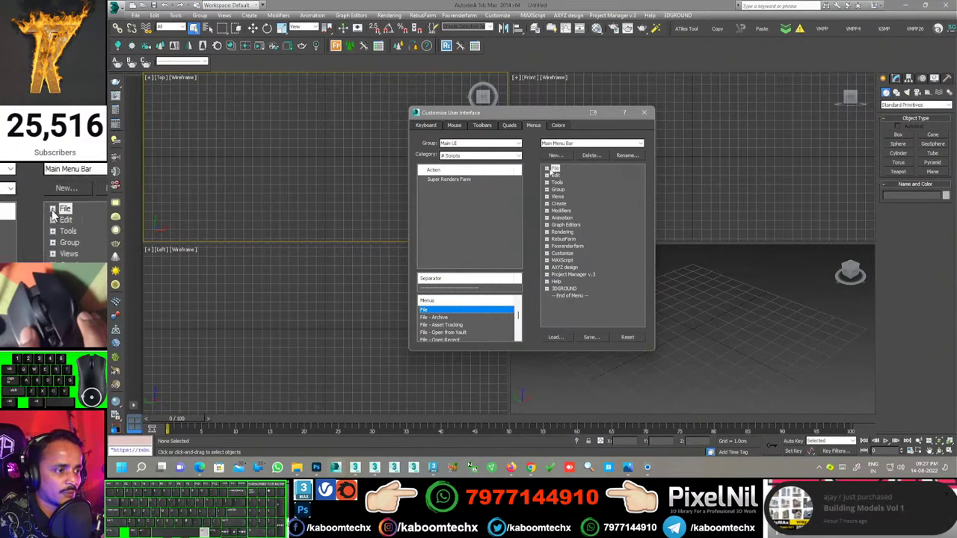
click(54, 213)
right_click(54, 214)
click(54, 168)
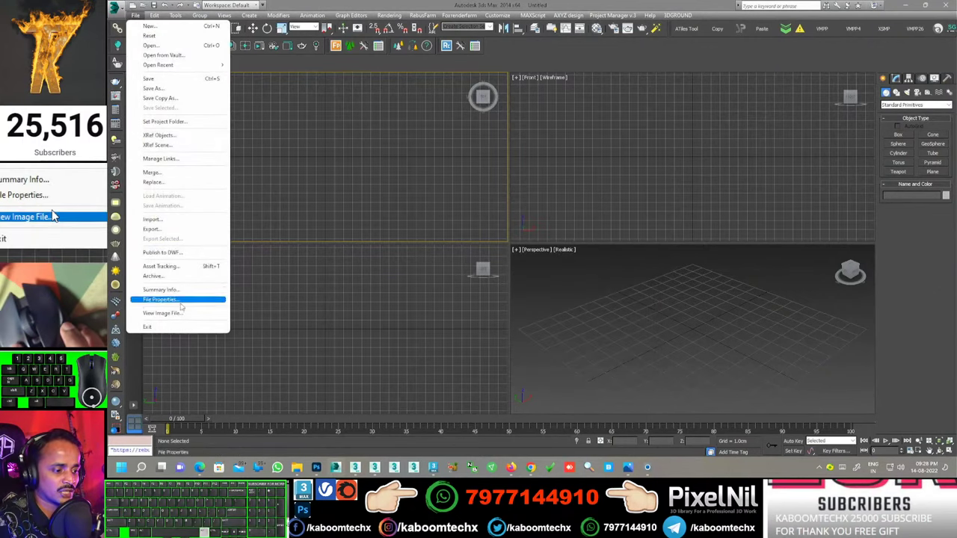
- Open the WhatsApp bedroom reference image from Downloads in the image viewer
click(54, 213)
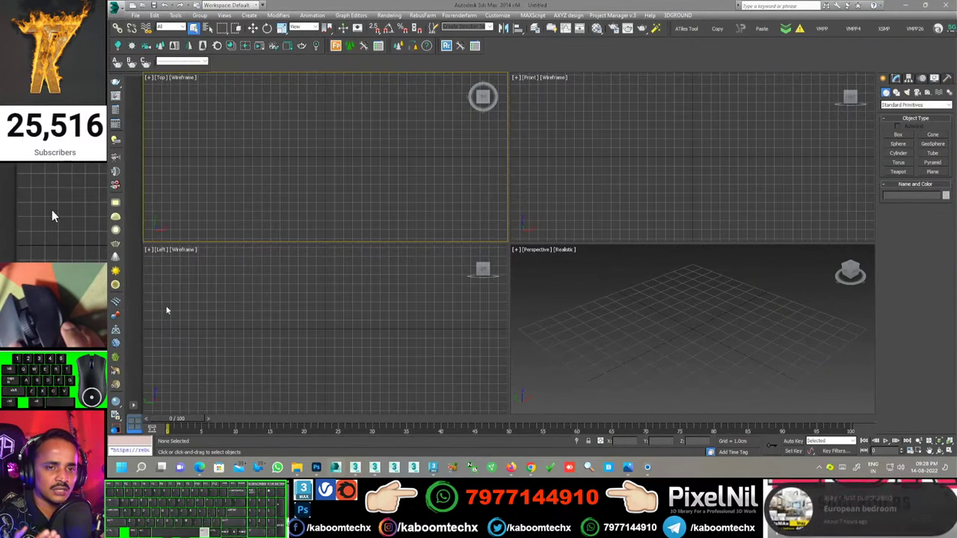
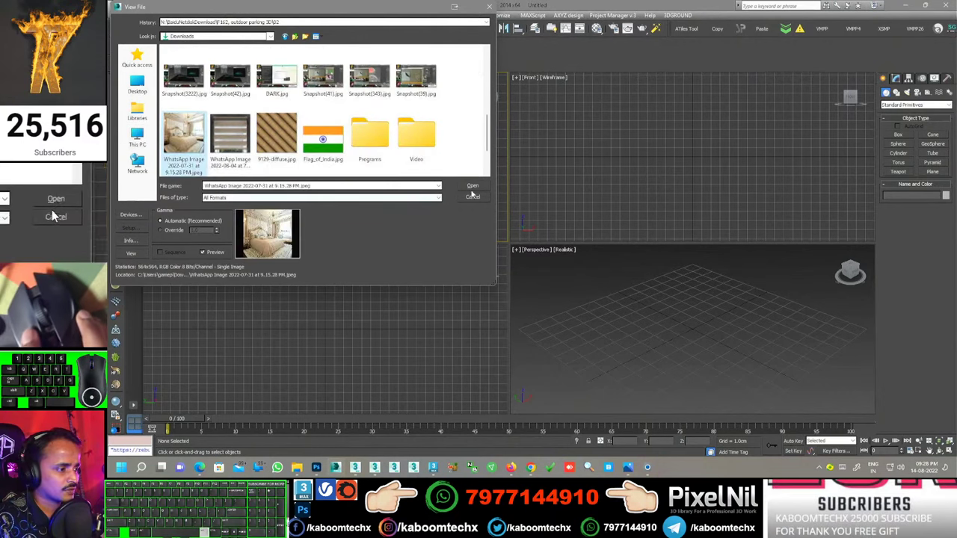
click(54, 213)
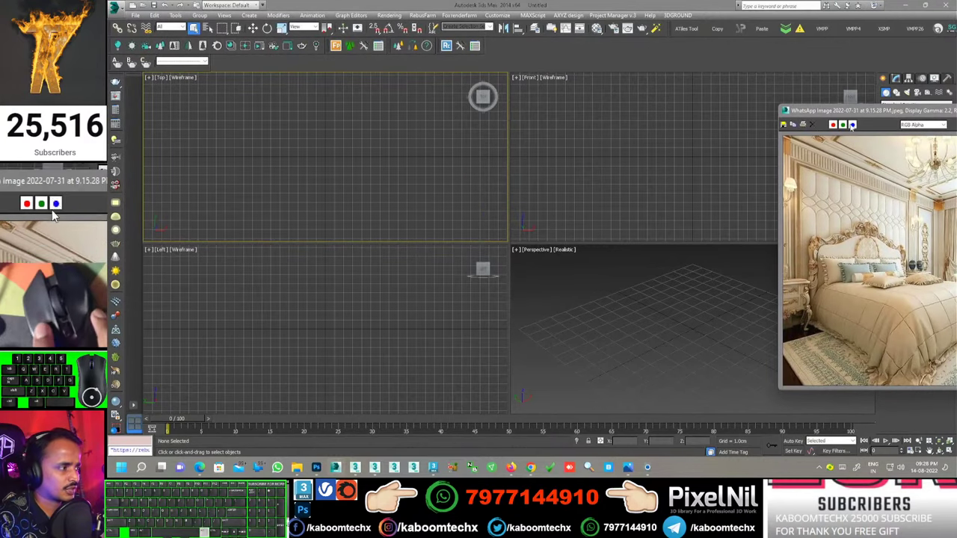
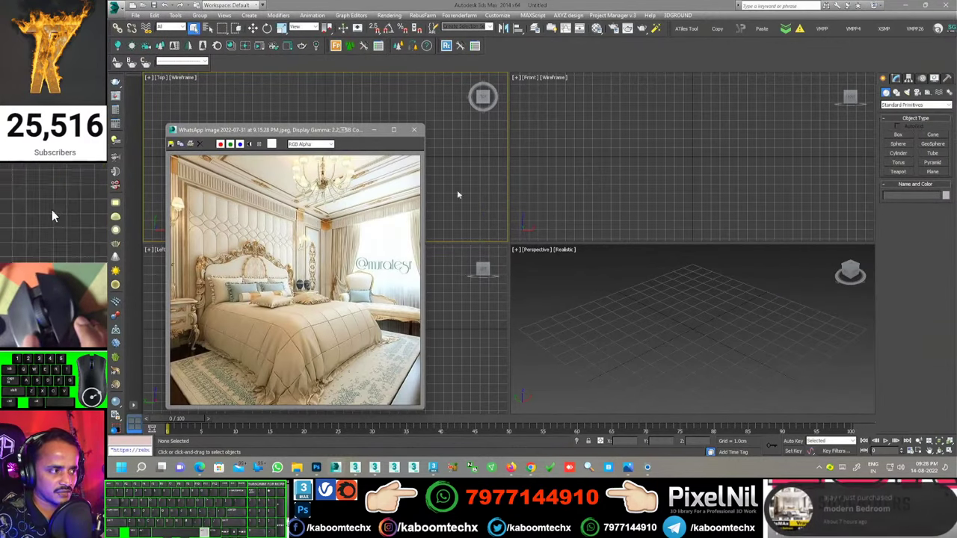
- Move the photo window left and bring up the Material Editor showing Material #1
click(54, 187)
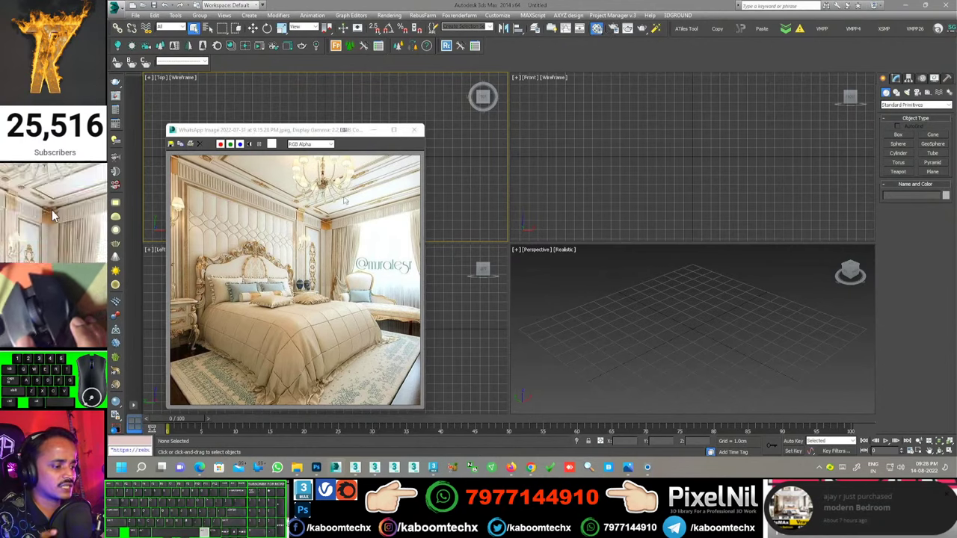
middle_click(54, 213)
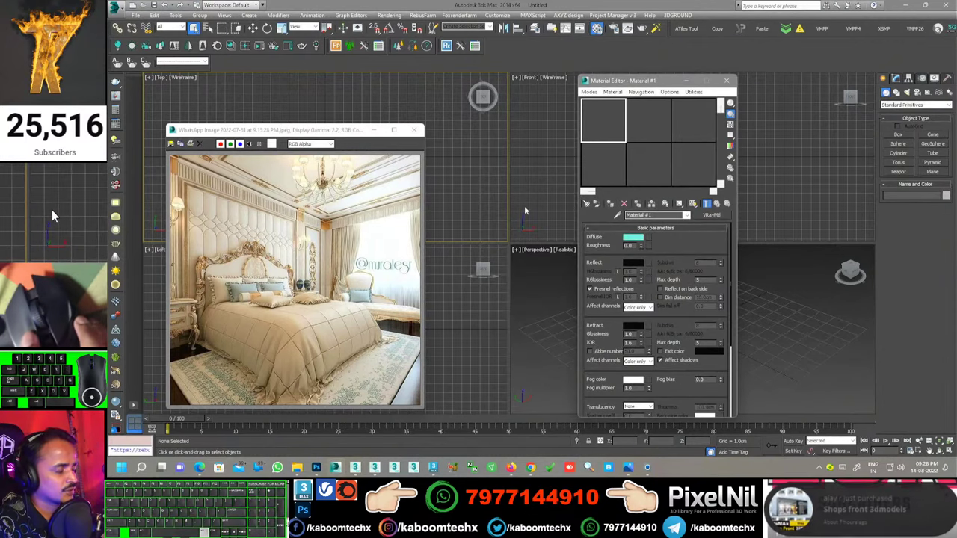
- Start the Diffuse colour selector and frame the blue pillow in the photo
middle_click(54, 213)
middle_click(54, 213)
click(53, 213)
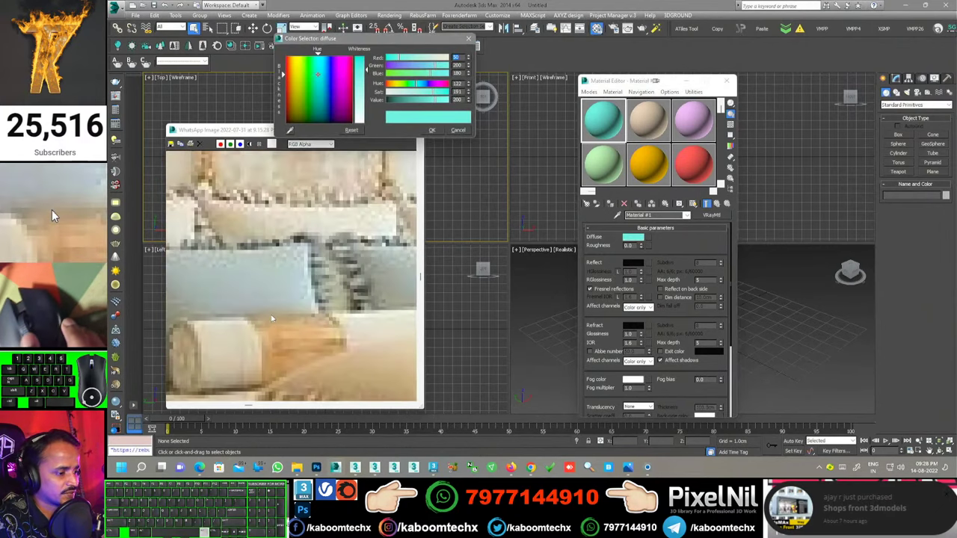
middle_click(54, 213)
middle_click(53, 213)
middle_click(54, 214)
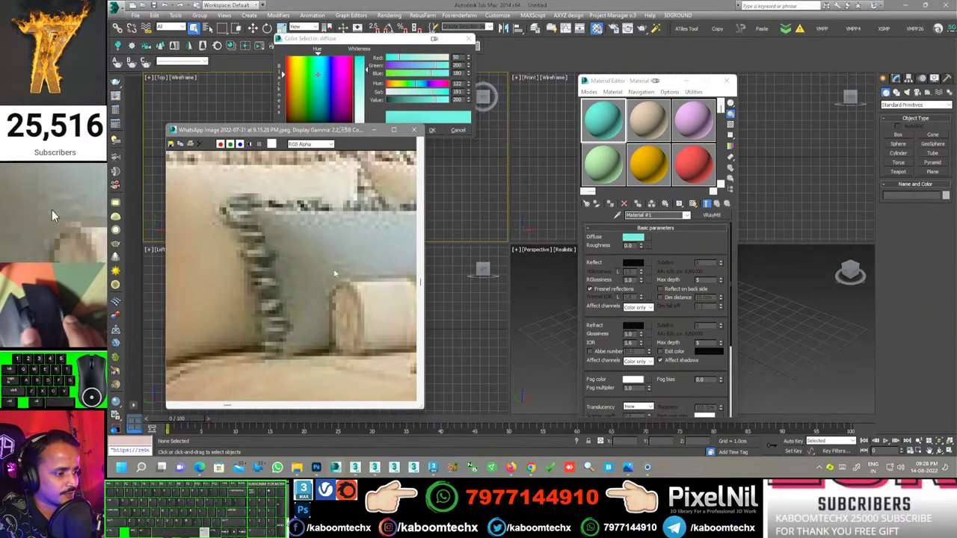
middle_click(54, 214)
middle_click(54, 213)
middle_click(54, 213)
middle_click(54, 214)
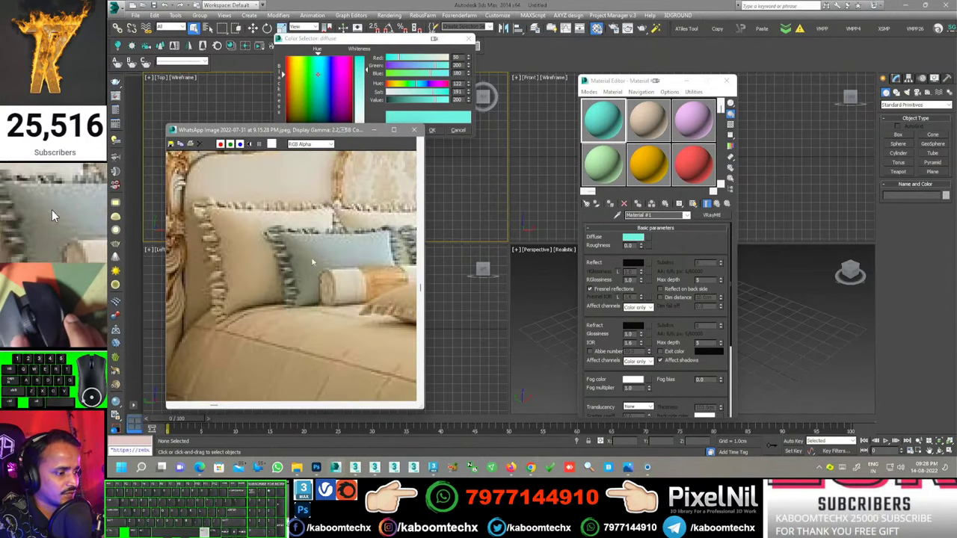
- Sample the pale blue pillow with the eyedropper as Material #1's diffuse colour
click(54, 213)
click(54, 214)
click(53, 213)
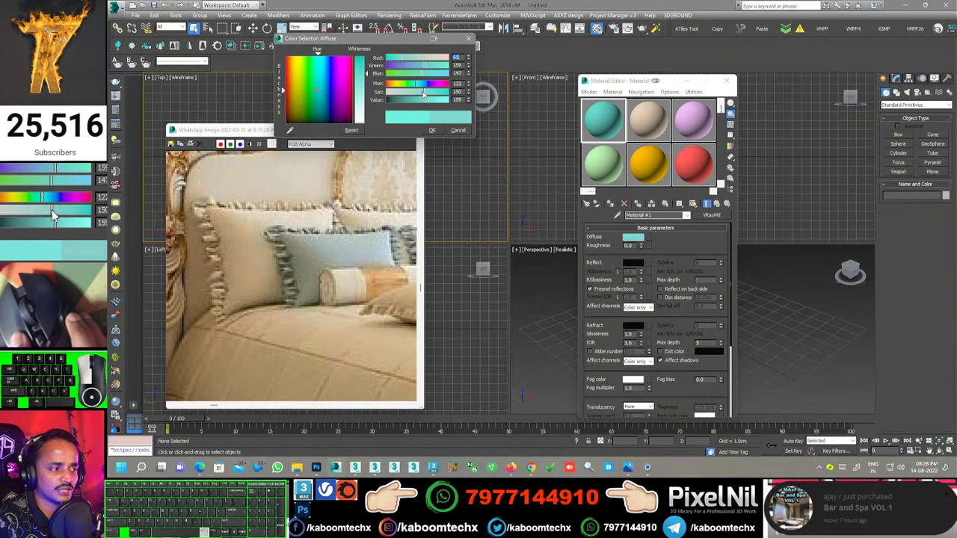
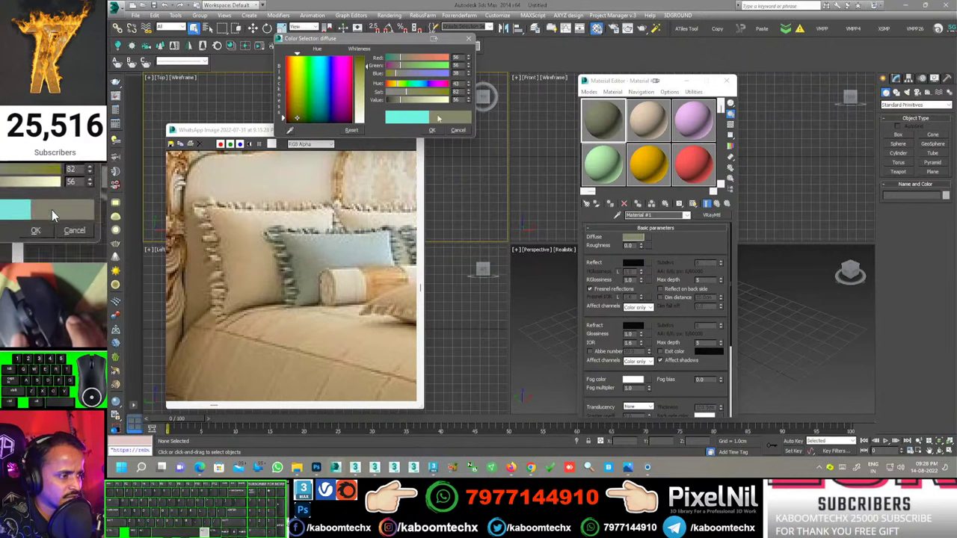
click(54, 213)
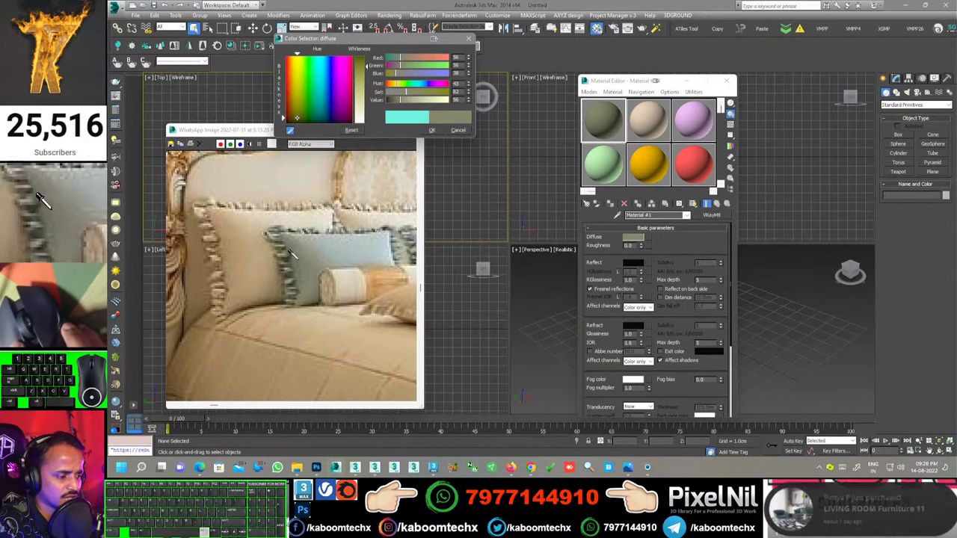
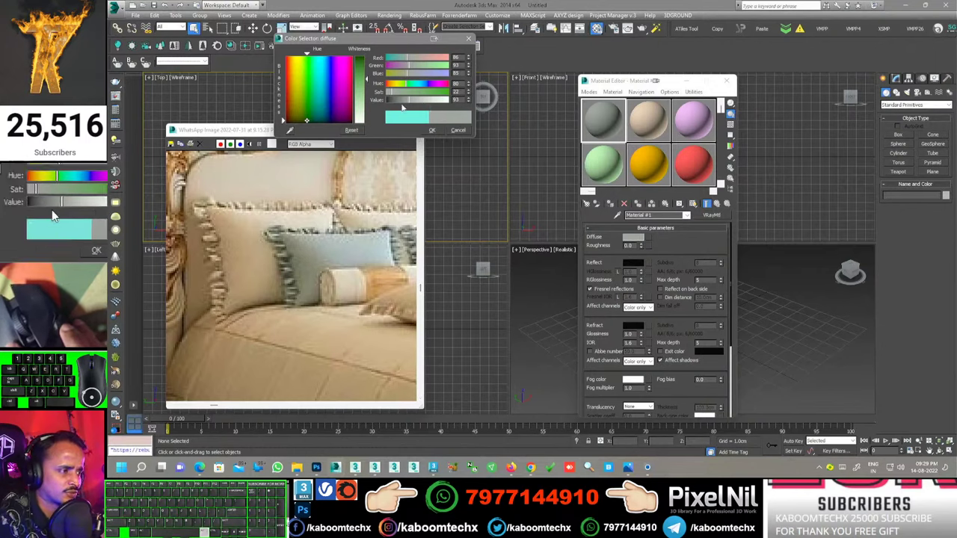
click(54, 213)
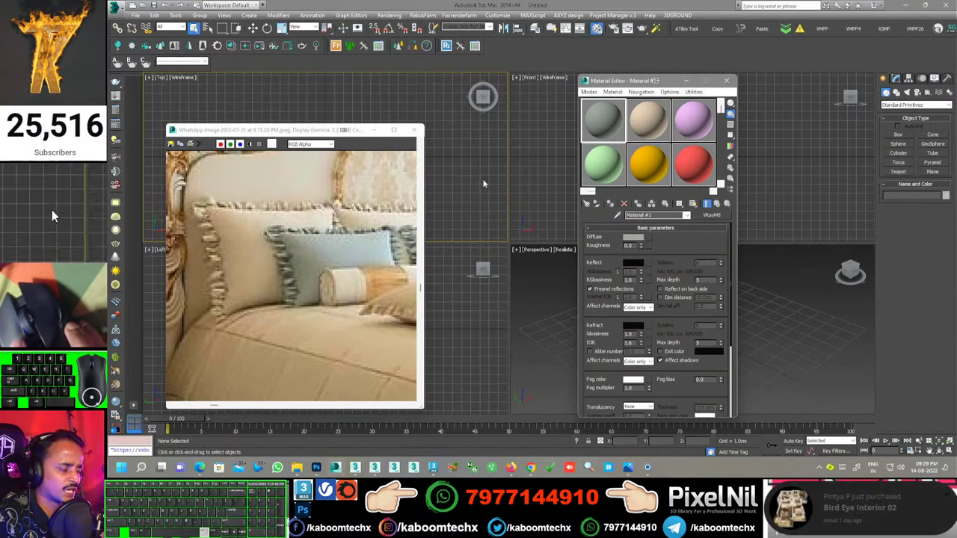
click(54, 213)
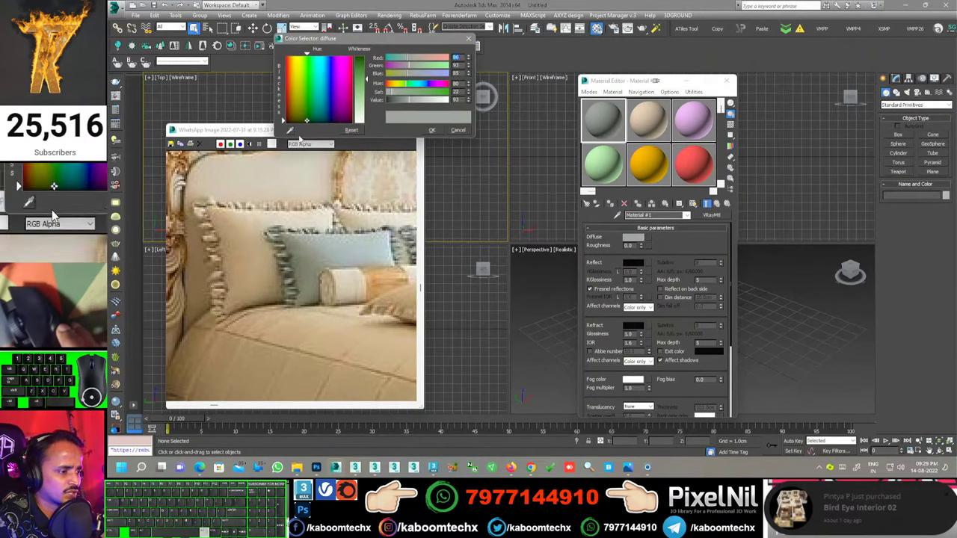
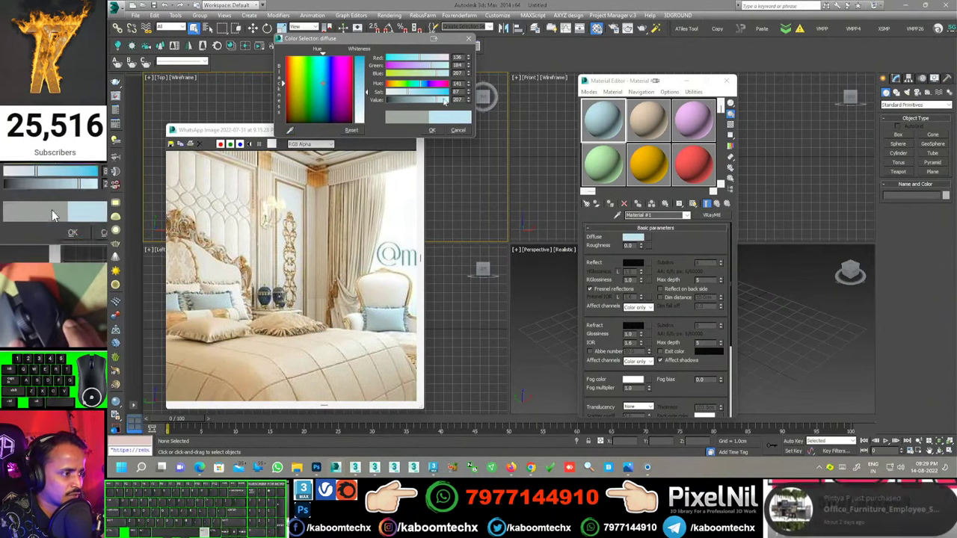
click(54, 213)
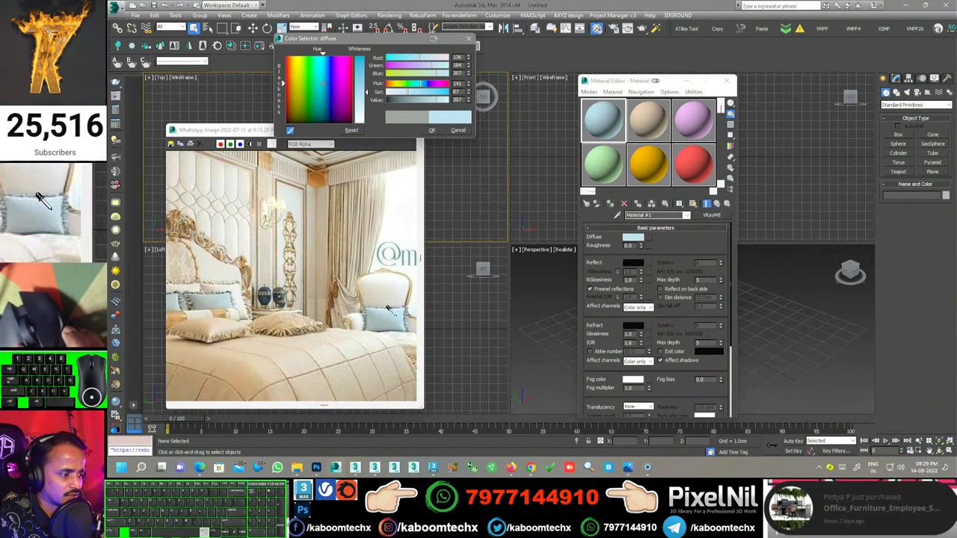